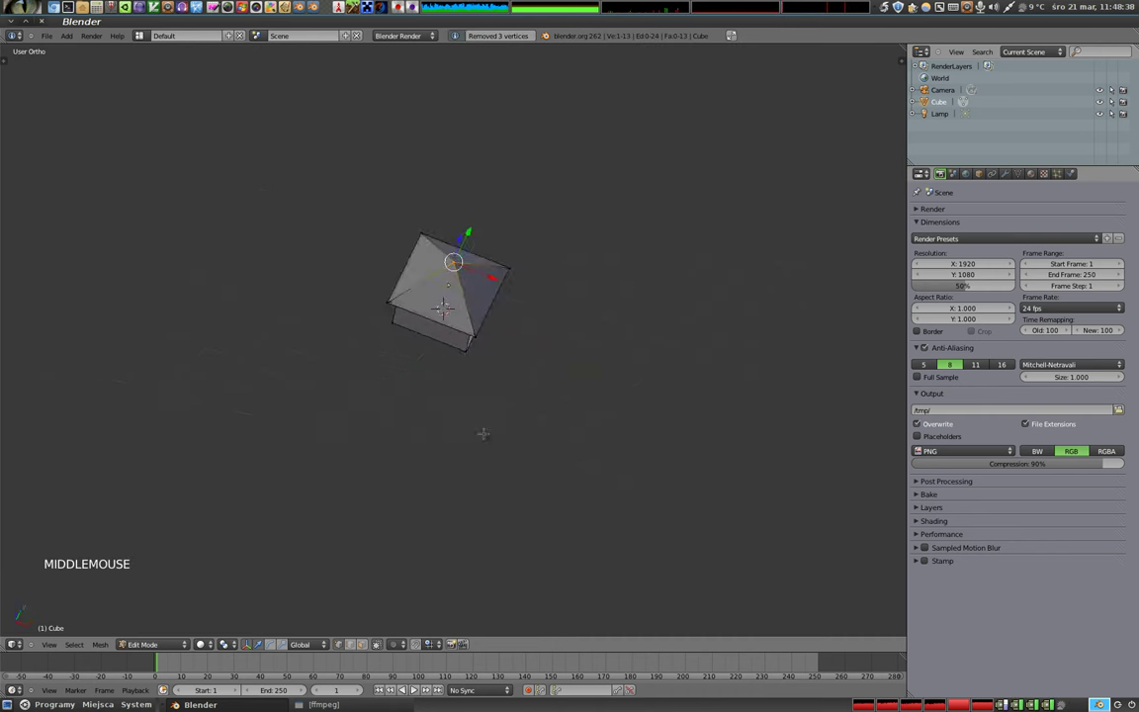
Enter edit mode on the house and orbit the 3D view around it
{"action": "key", "text": "Tab"}
{"action": "middle_click", "coordinate": [536, 372]}
{"action": "middle_click", "coordinate": [454, 298]}
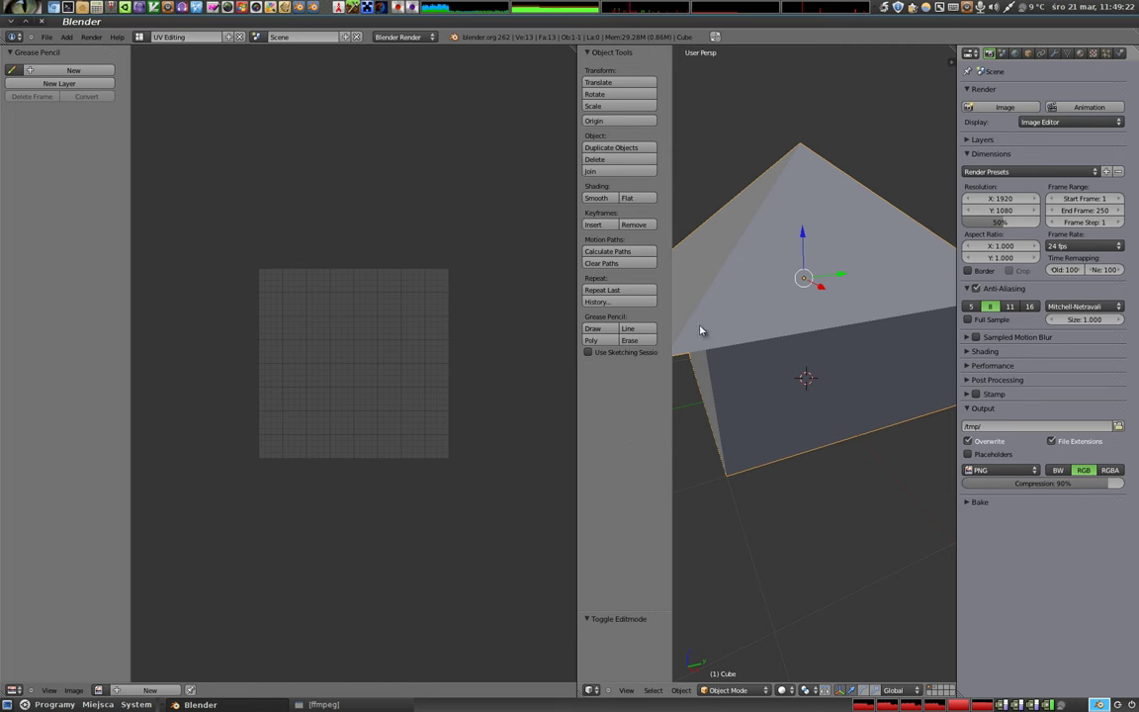
Return to the Default layout and turn its timeline area into a UV/Image Editor
{"action": "left_click", "coordinate": [150, 80]}
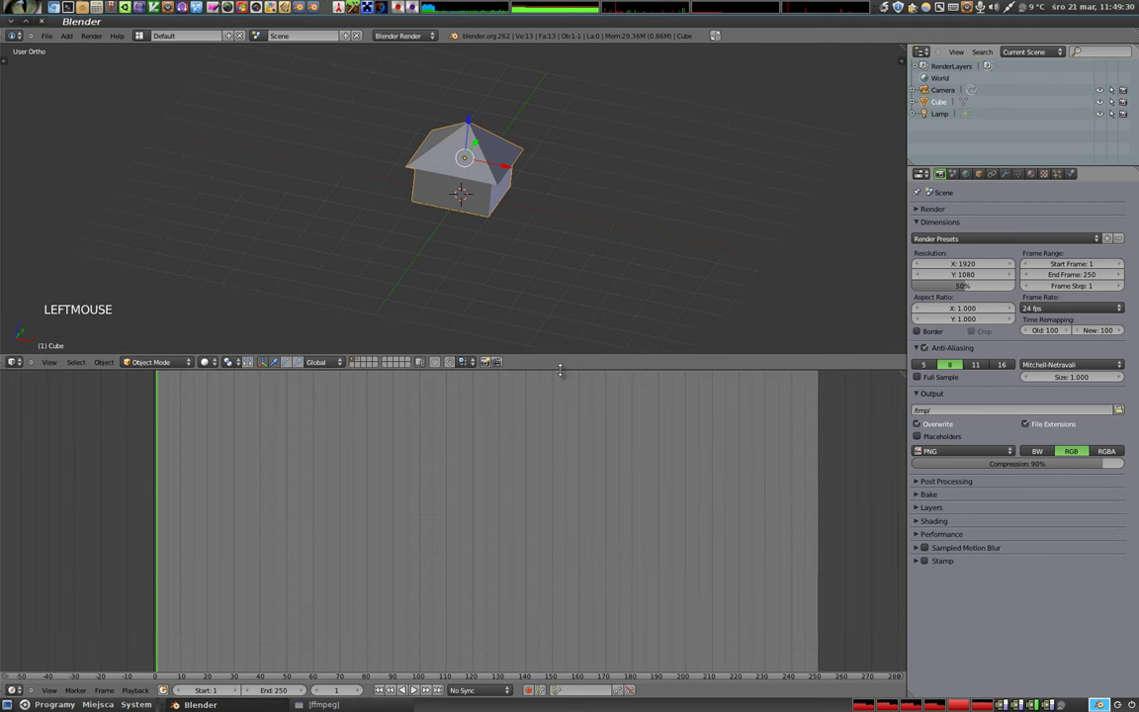
{"action": "key", "text": "shift+F10"}
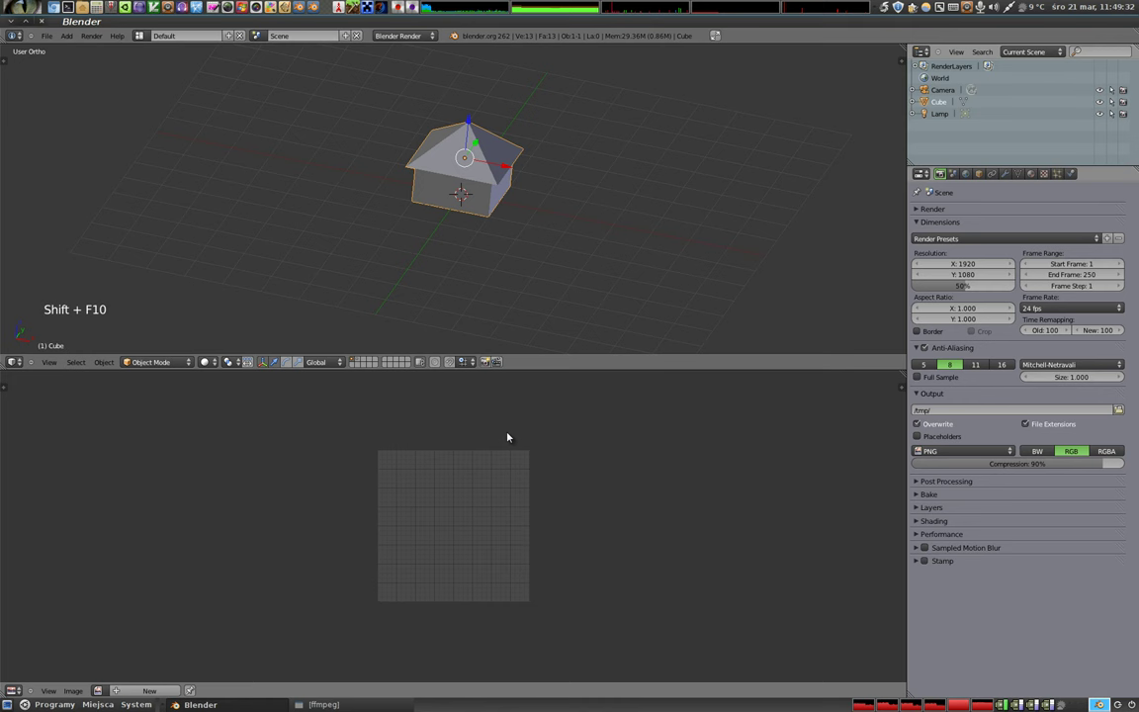
{"action": "scroll", "scroll_direction": "up", "scroll_amount": 3}
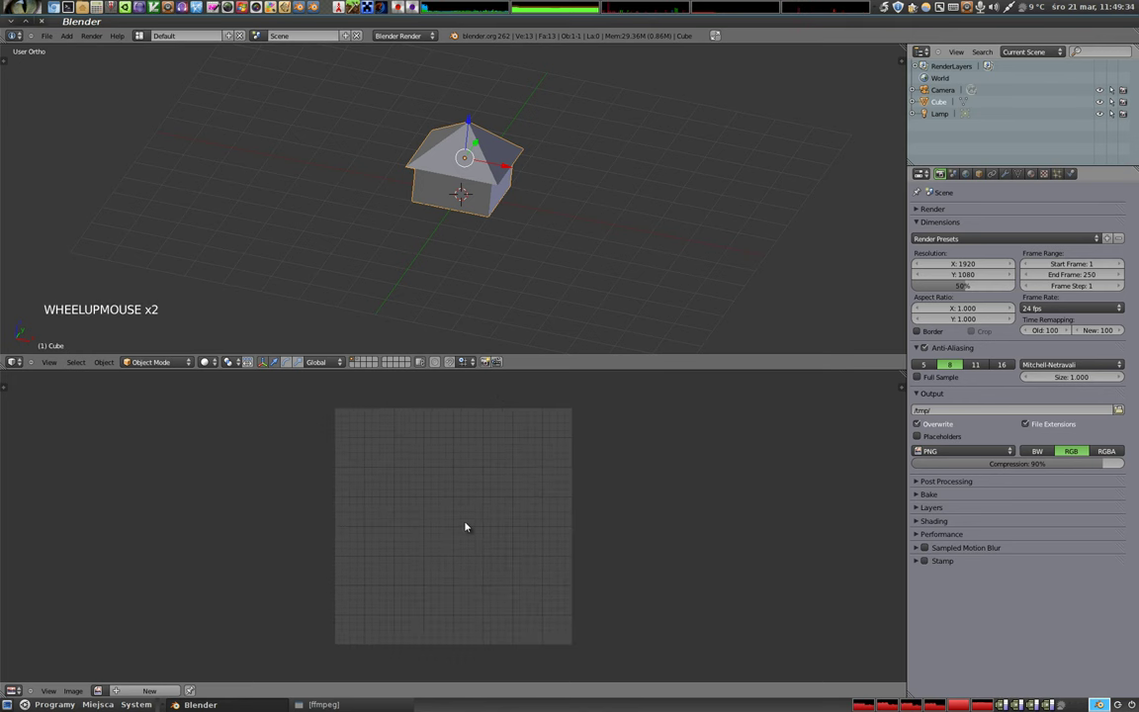
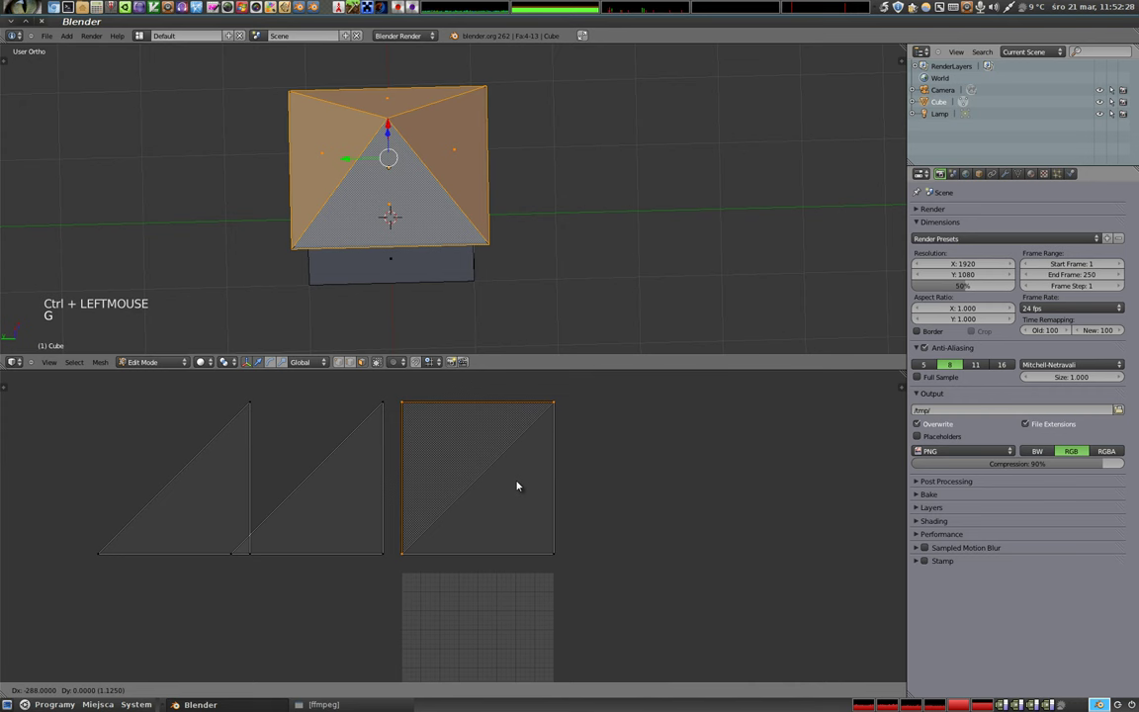
Select the roof's UV vertices in the image editor and cancel a started rotation
{"action": "left_click", "coordinate": [522, 482]}
{"action": "key", "text": "a"}
{"action": "key", "text": "b"}
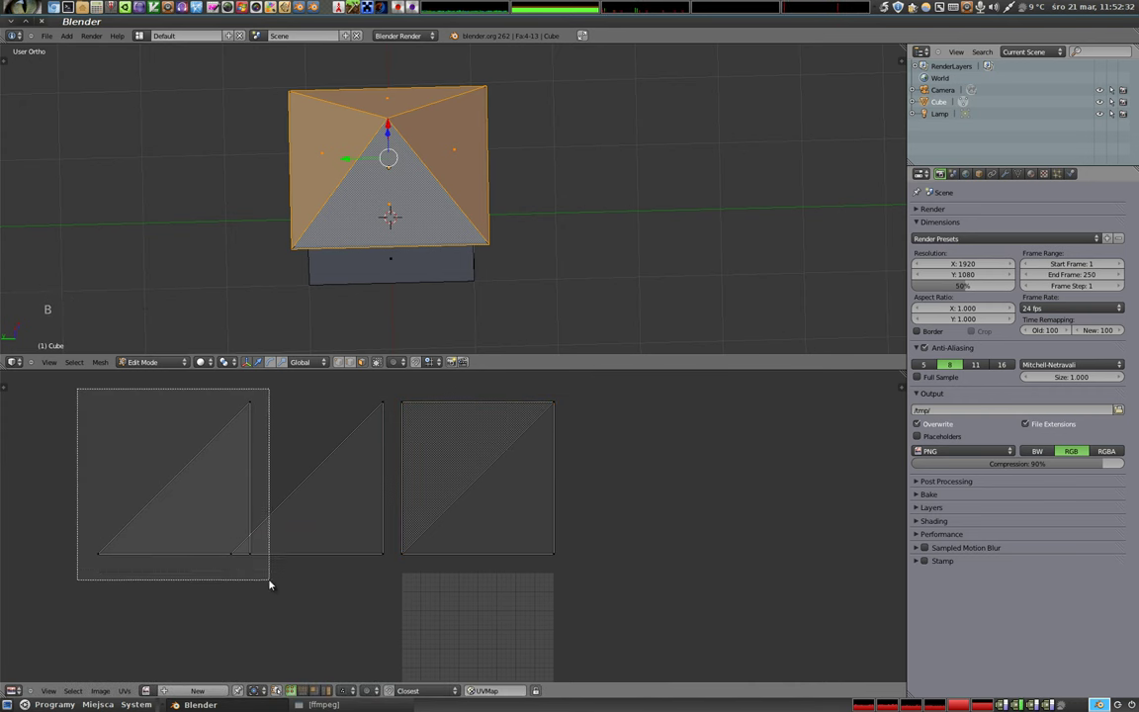
{"action": "right_click", "coordinate": [259, 562]}
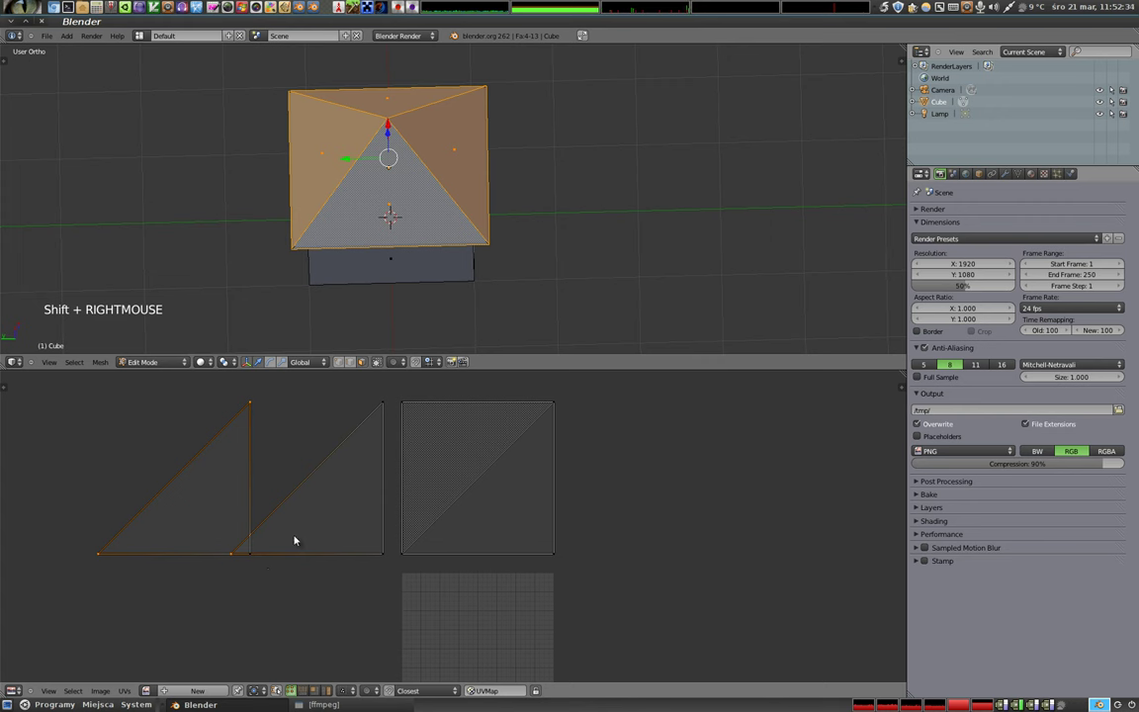
{"action": "right_click", "coordinate": [236, 563]}
{"action": "right_click", "coordinate": [263, 562]}
{"action": "right_click", "coordinate": [249, 399]}
{"action": "right_click", "coordinate": [105, 560]}
{"action": "key", "text": "r"}
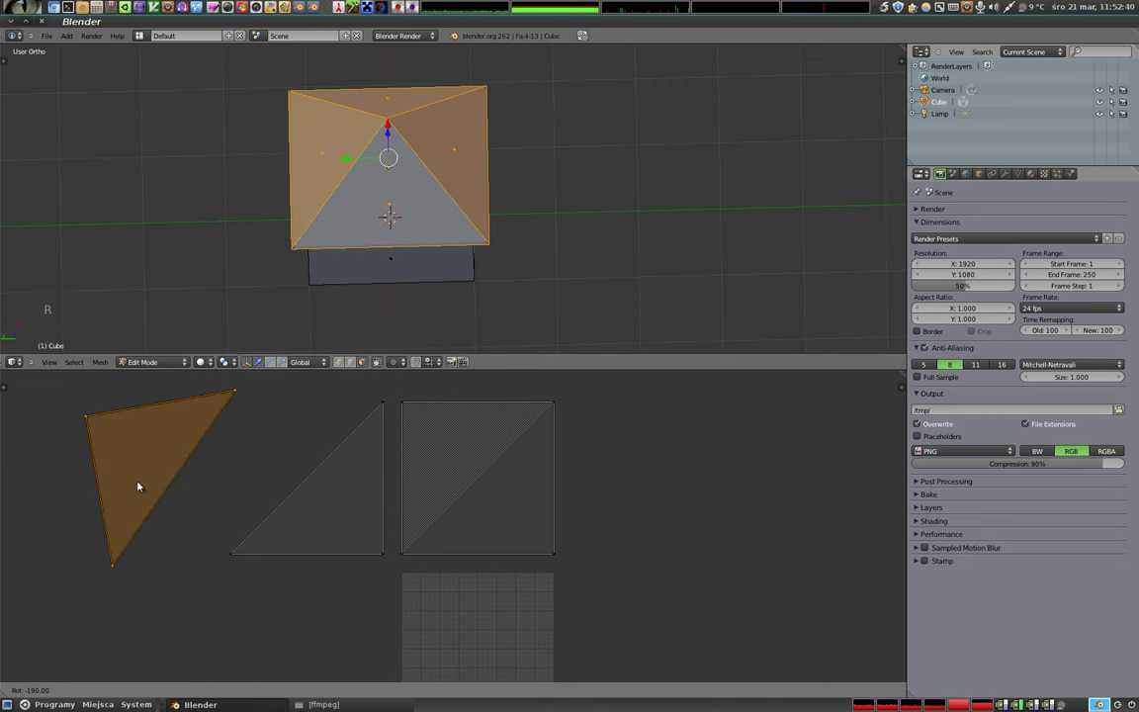
{"action": "left_click", "coordinate": [141, 475]}
Move the whole roof UV square off the grid, dropping it above and to the left
{"action": "key", "text": "g"}
{"action": "left_click", "coordinate": [350, 448]}
{"action": "key", "text": "a"}
{"action": "key", "text": "b"}
{"action": "key", "text": "g"}
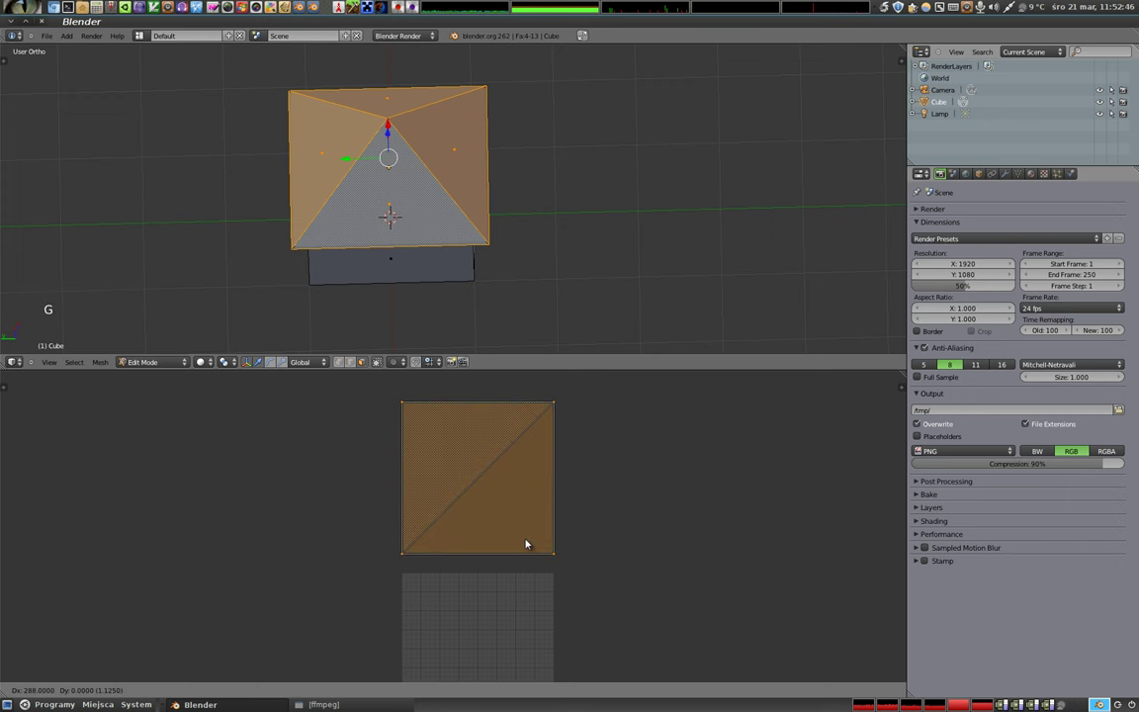
{"action": "left_click", "coordinate": [374, 539]}
{"action": "scroll", "scroll_direction": "down", "scroll_amount": 3}
{"action": "middle_click", "coordinate": [449, 524]}
{"action": "scroll", "scroll_direction": "down", "scroll_amount": 3}
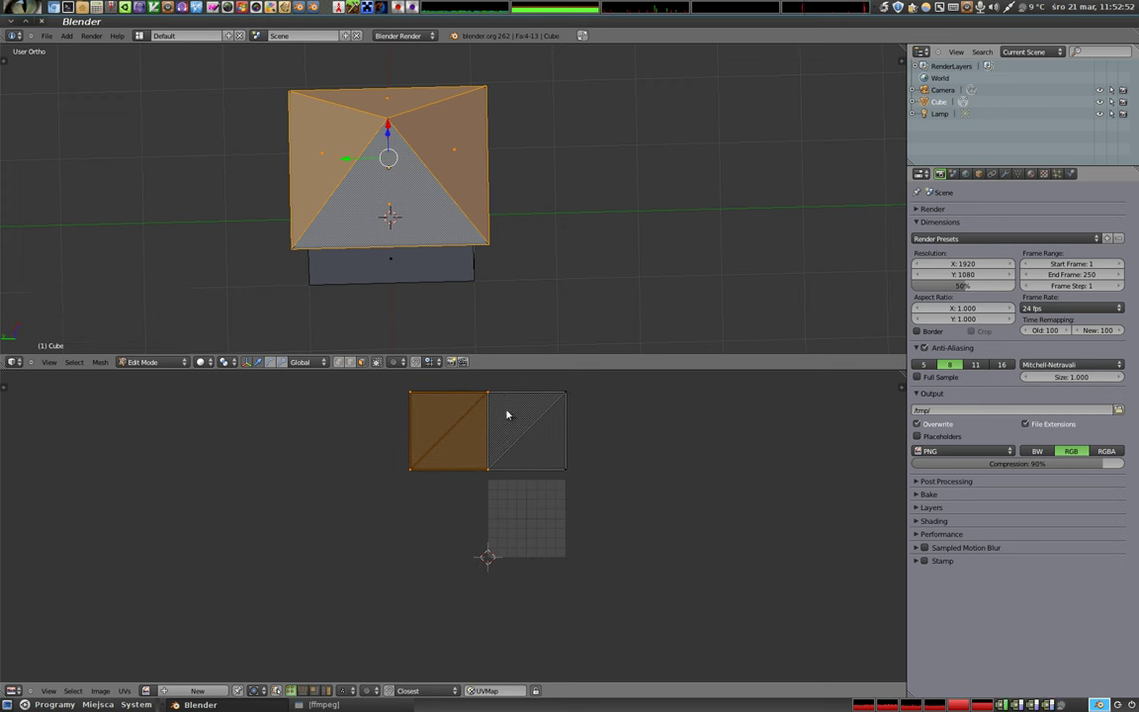
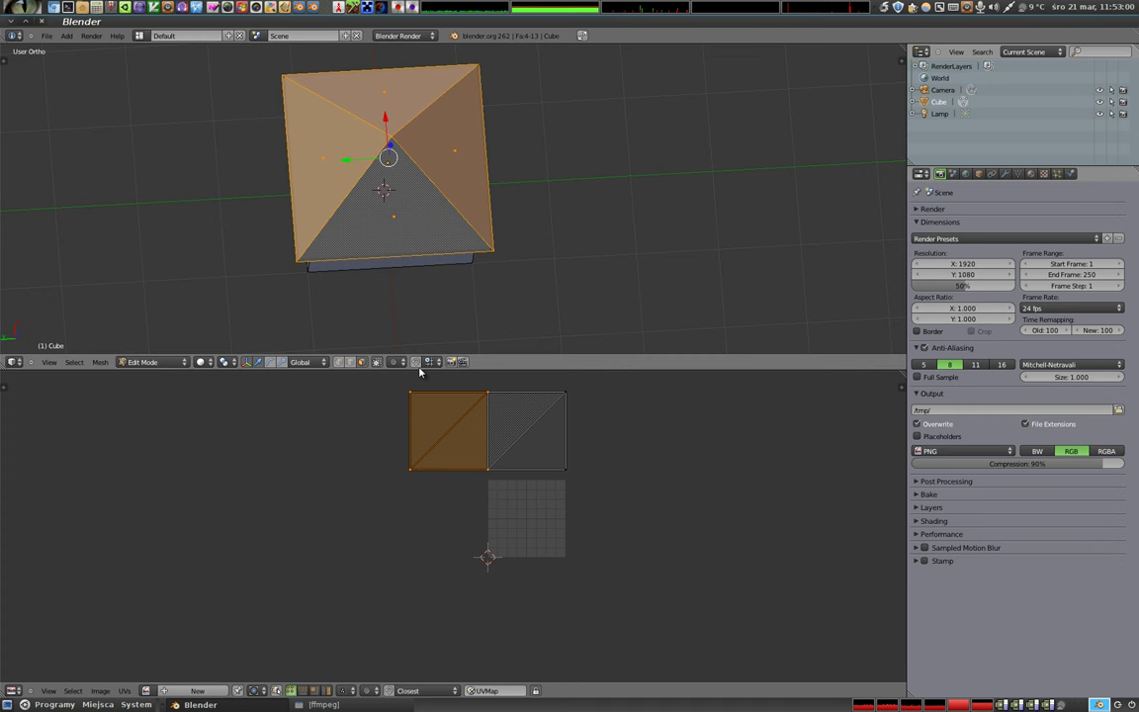
Select every face of the house for unwrapping
{"action": "key", "text": "a"}
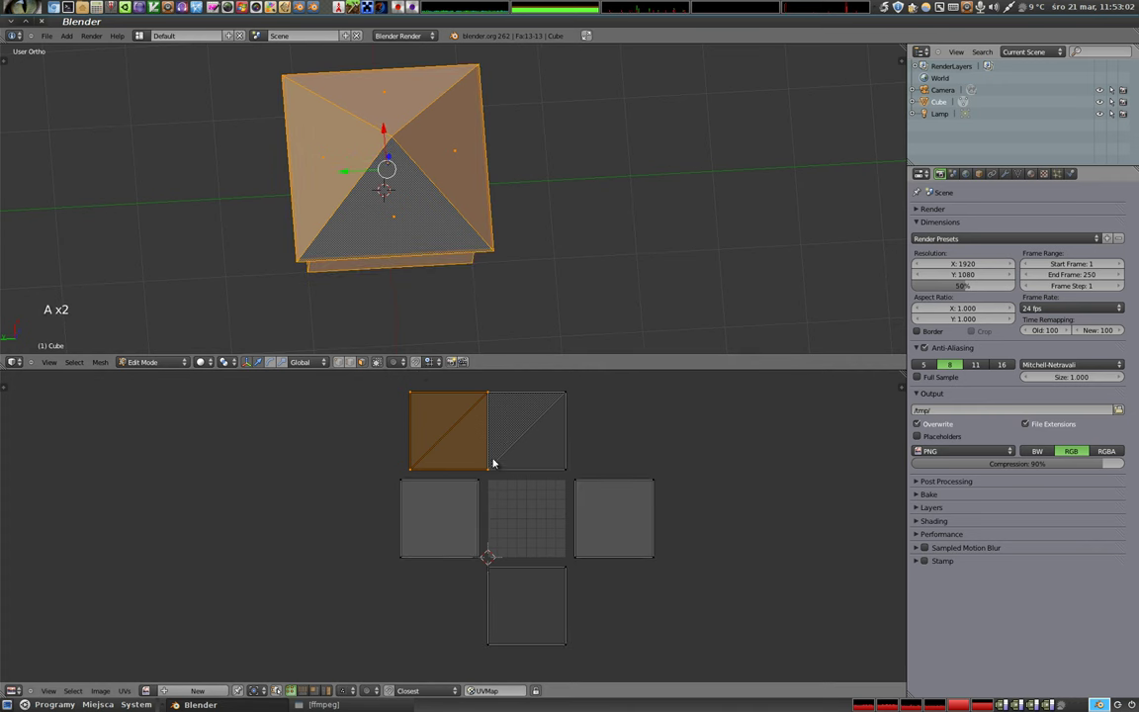
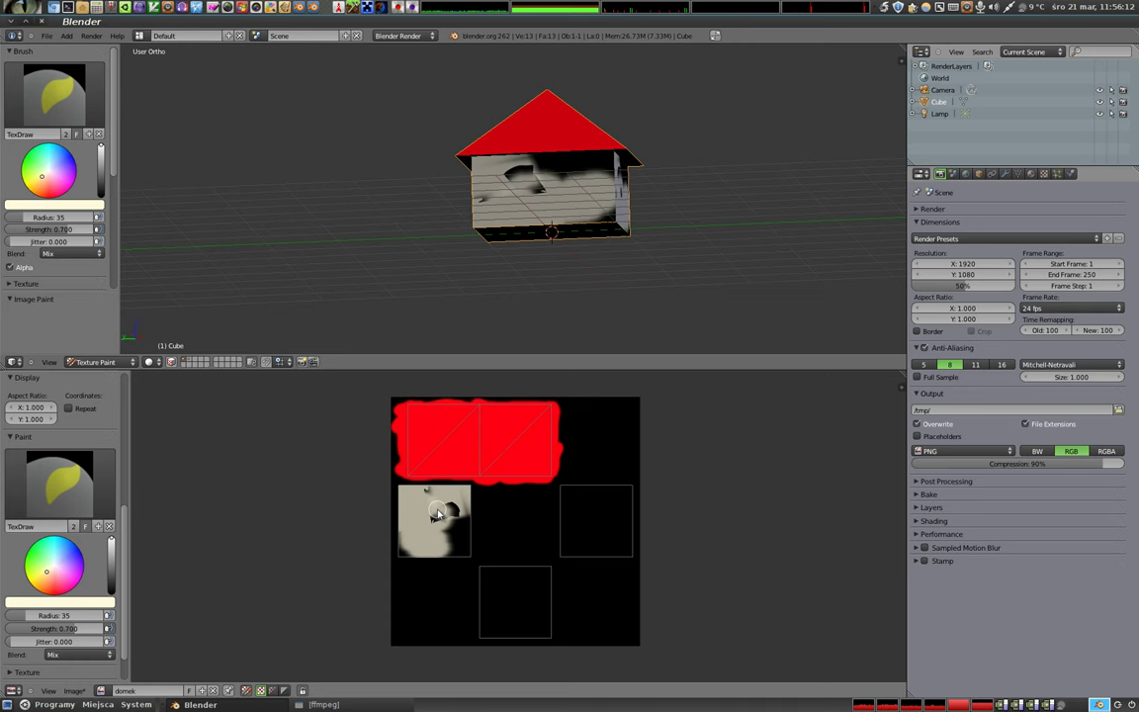
Paint cream strokes onto the front wall and the wall just below the roof
{"action": "scroll", "scroll_direction": "up", "scroll_amount": 3}
{"action": "scroll", "scroll_direction": "up", "scroll_amount": 3}
{"action": "middle_click", "coordinate": [528, 200]}
{"action": "left_click", "coordinate": [474, 228]}
{"action": "left_click", "coordinate": [545, 268]}
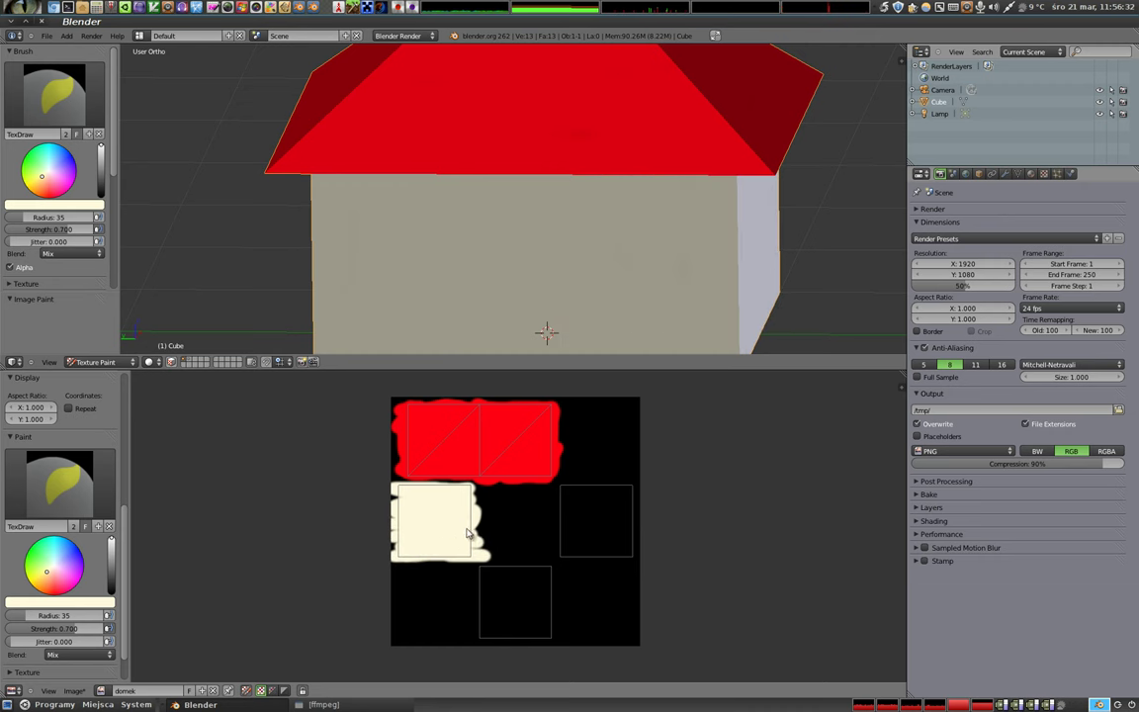
{"action": "middle_click", "coordinate": [659, 227]}
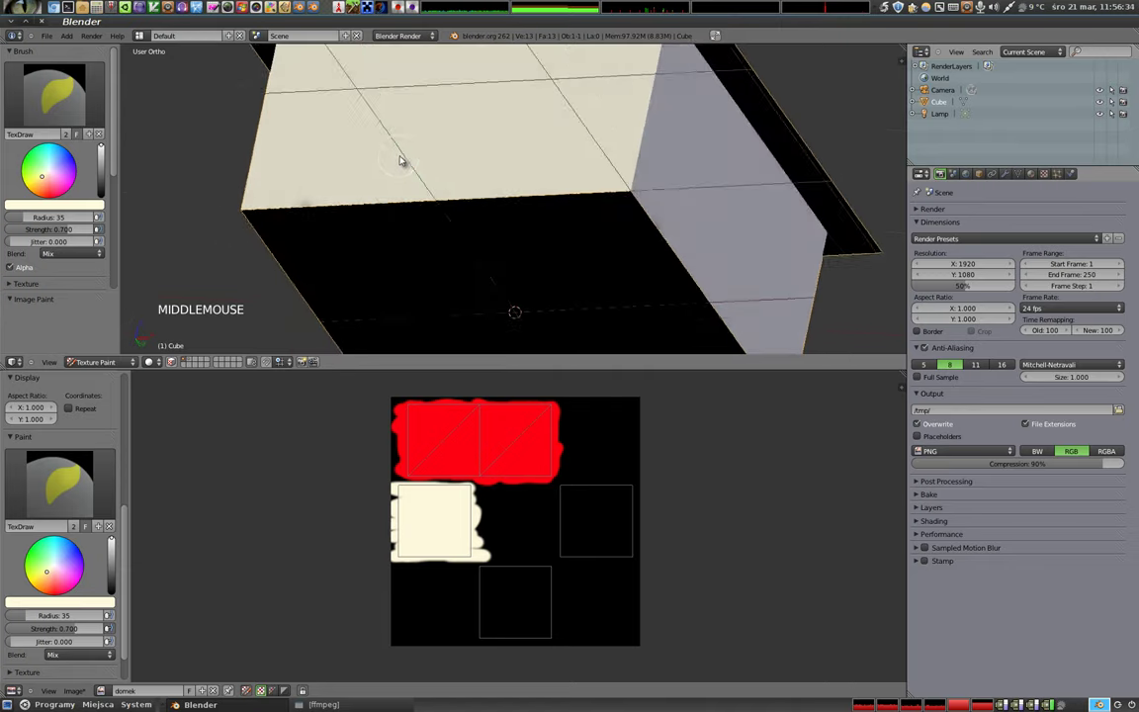
{"action": "middle_click", "coordinate": [482, 137]}
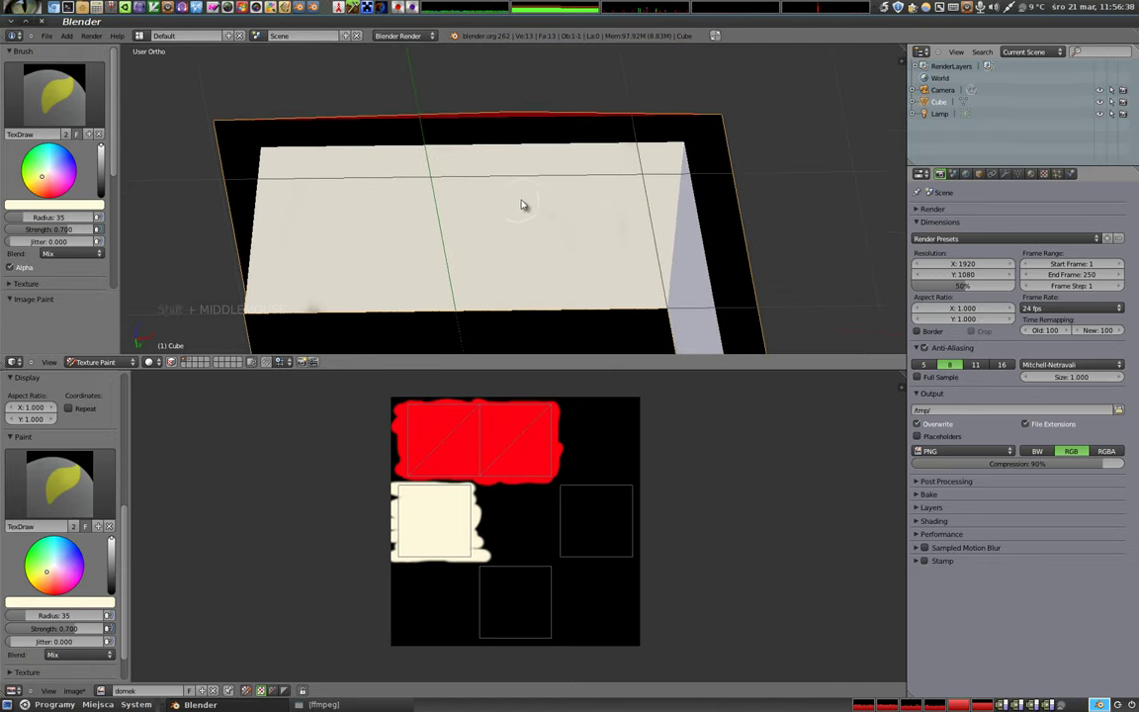
{"action": "middle_click", "coordinate": [702, 218]}
{"action": "middle_click", "coordinate": [480, 125]}
{"action": "middle_click", "coordinate": [459, 189]}
{"action": "left_click", "coordinate": [446, 160]}
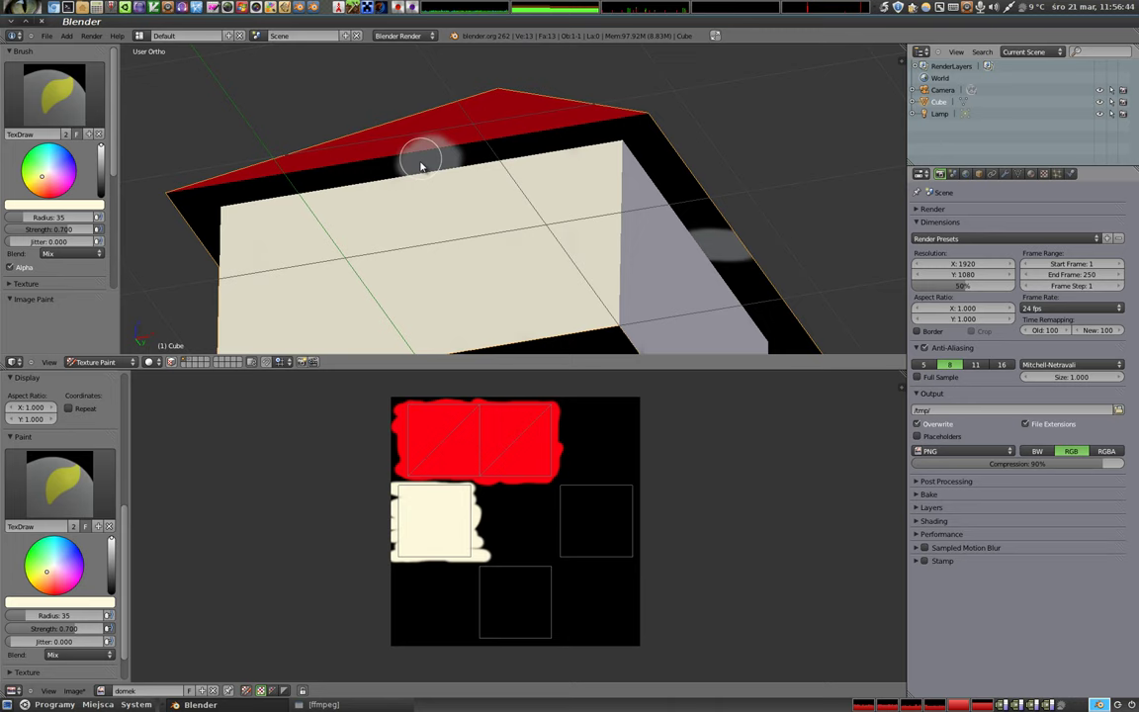
Paint cream strokes along the black underside of the roof overhang
{"action": "middle_click", "coordinate": [421, 195]}
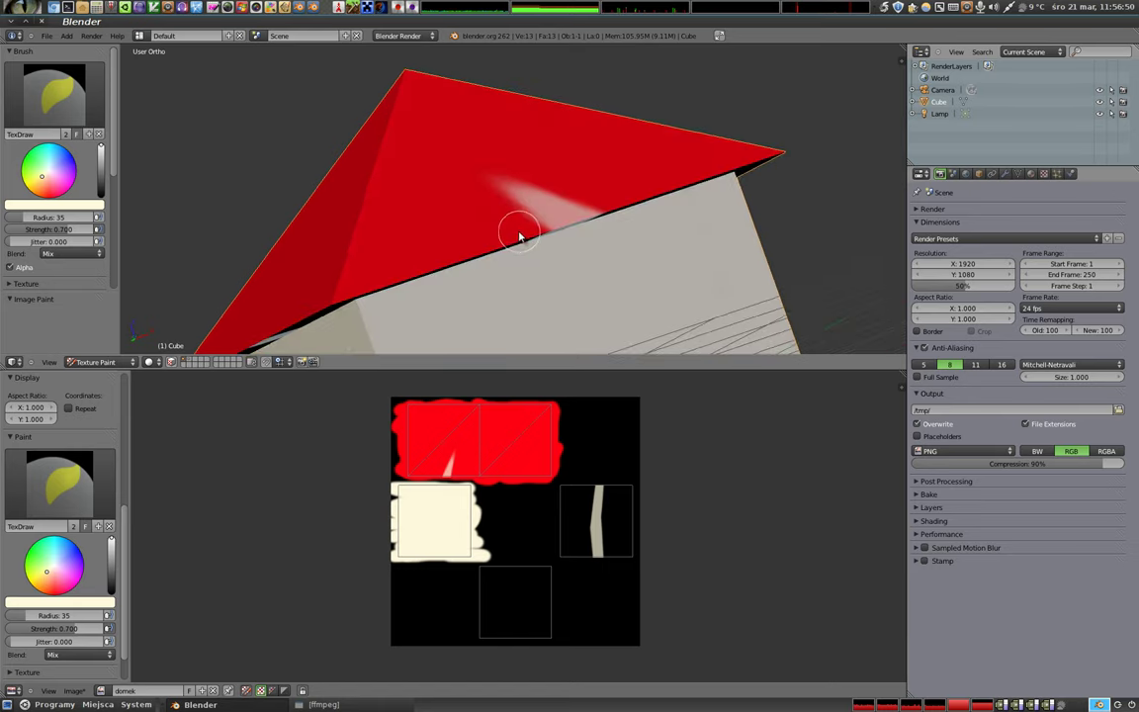
{"action": "middle_click", "coordinate": [612, 279]}
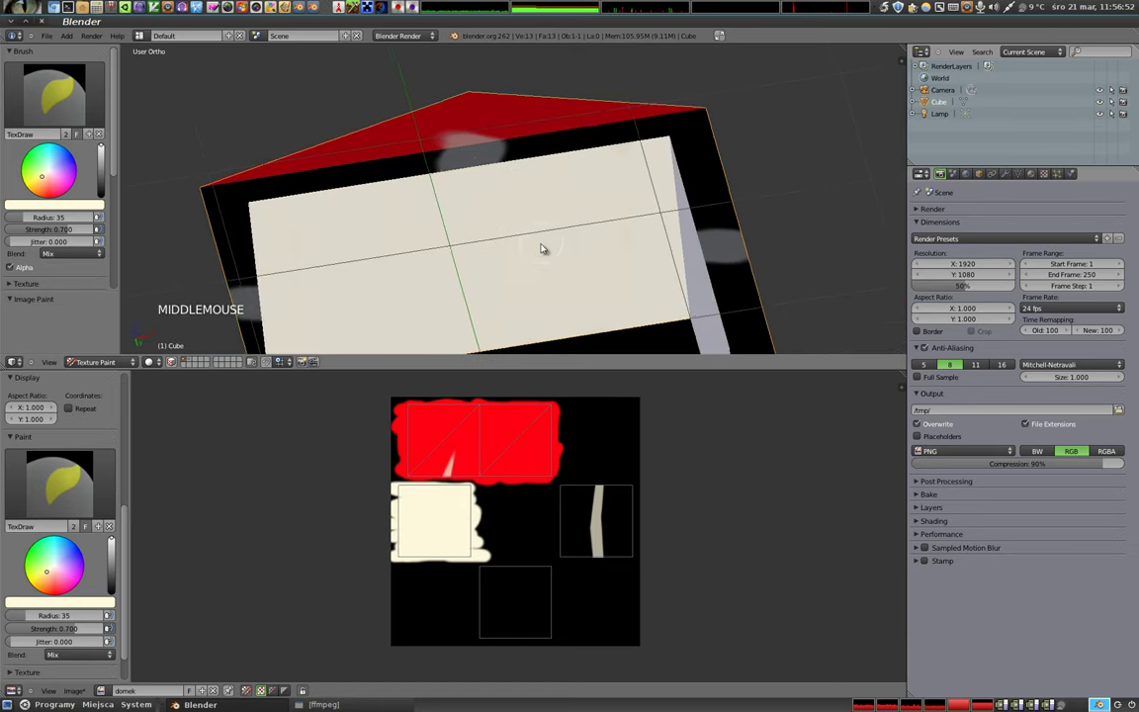
{"action": "scroll", "scroll_direction": "up", "scroll_amount": 3}
{"action": "scroll", "scroll_direction": "up", "scroll_amount": 3}
{"action": "left_click", "coordinate": [340, 195]}
{"action": "scroll", "scroll_direction": "up", "scroll_amount": 3}
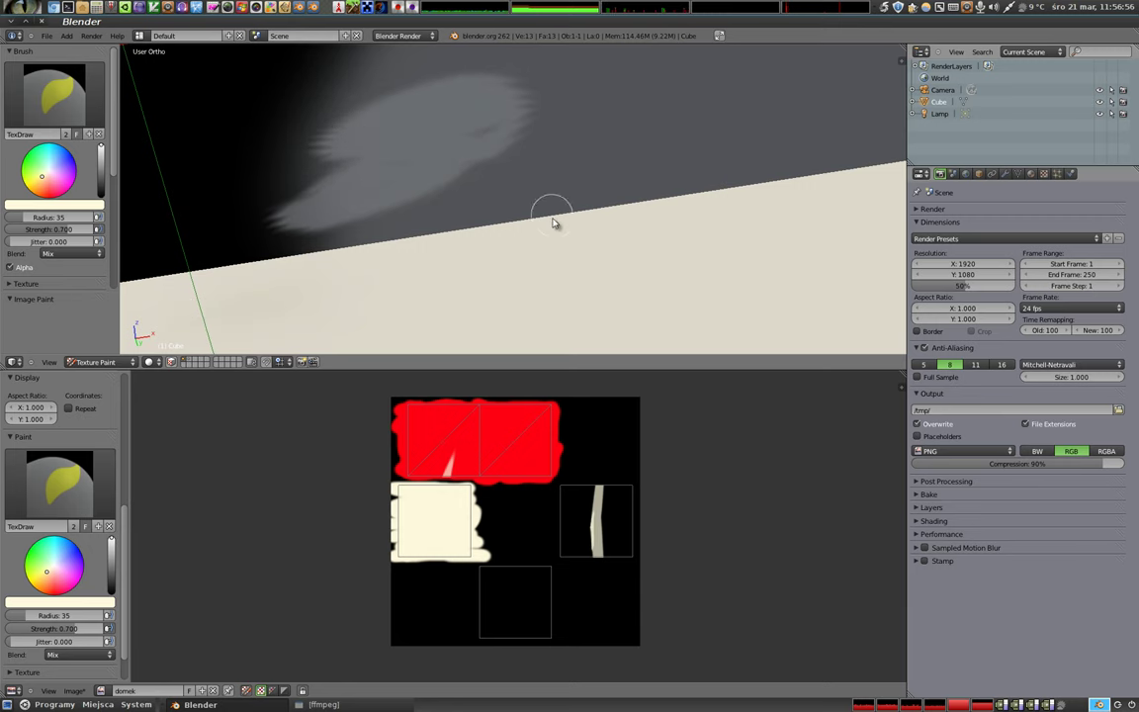
{"action": "scroll", "scroll_direction": "down", "scroll_amount": 3}
{"action": "middle_click", "coordinate": [556, 288]}
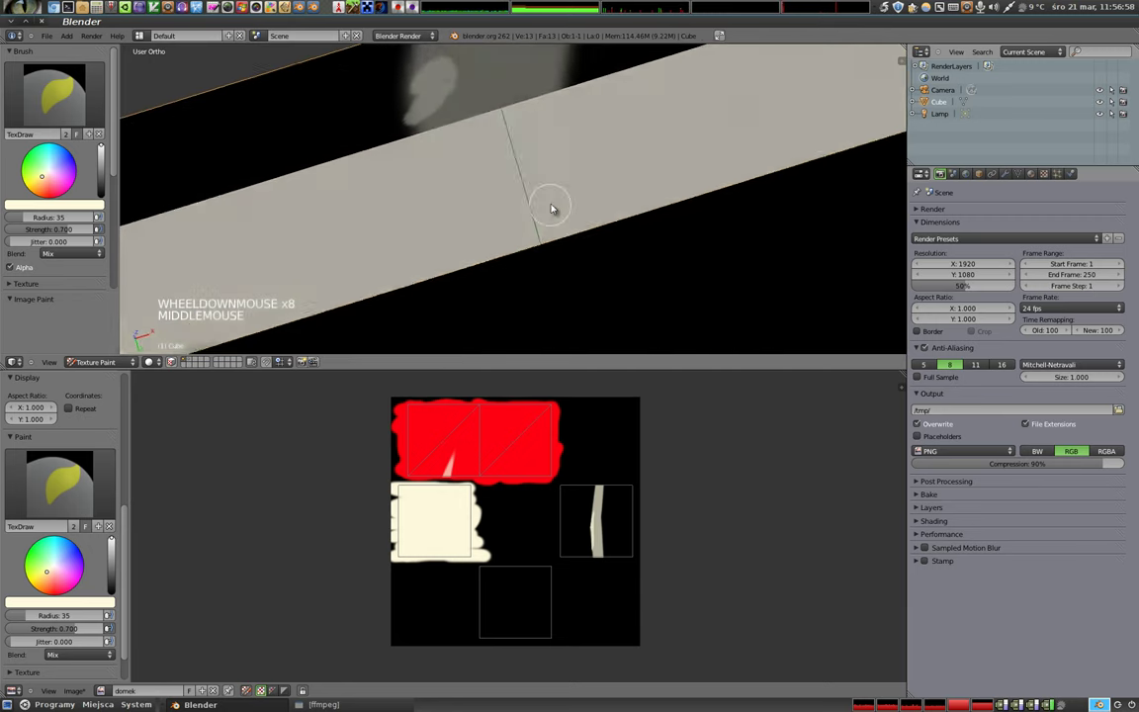
{"action": "left_click", "coordinate": [595, 165]}
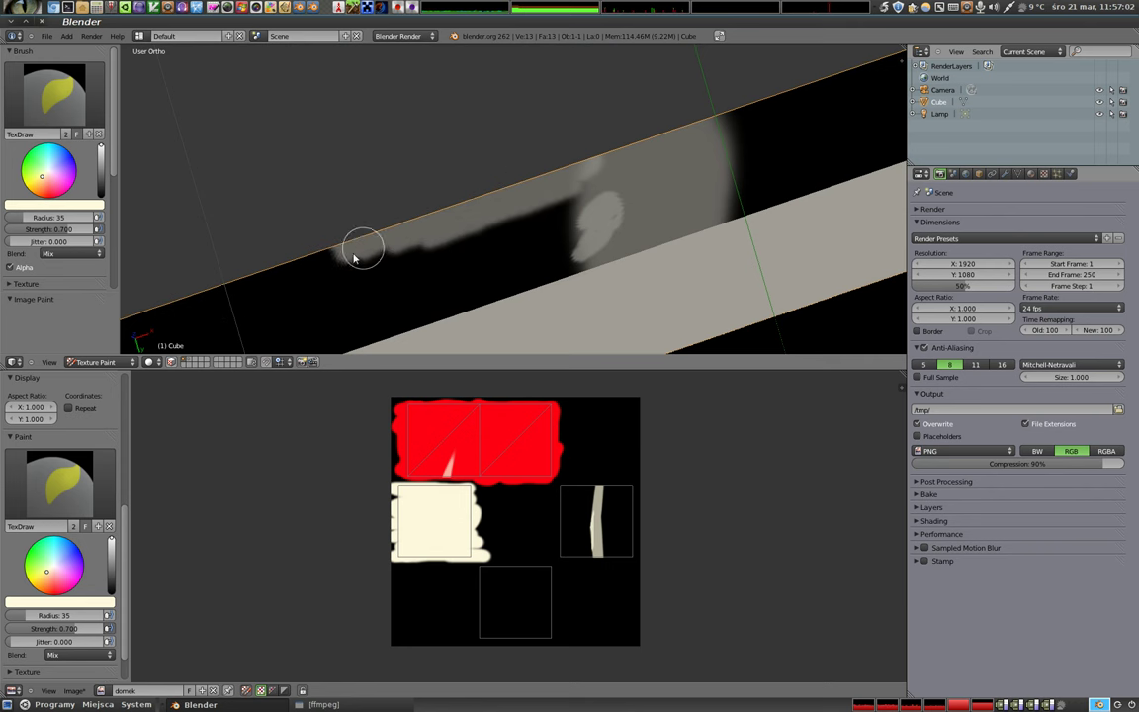
{"action": "left_click", "coordinate": [571, 203]}
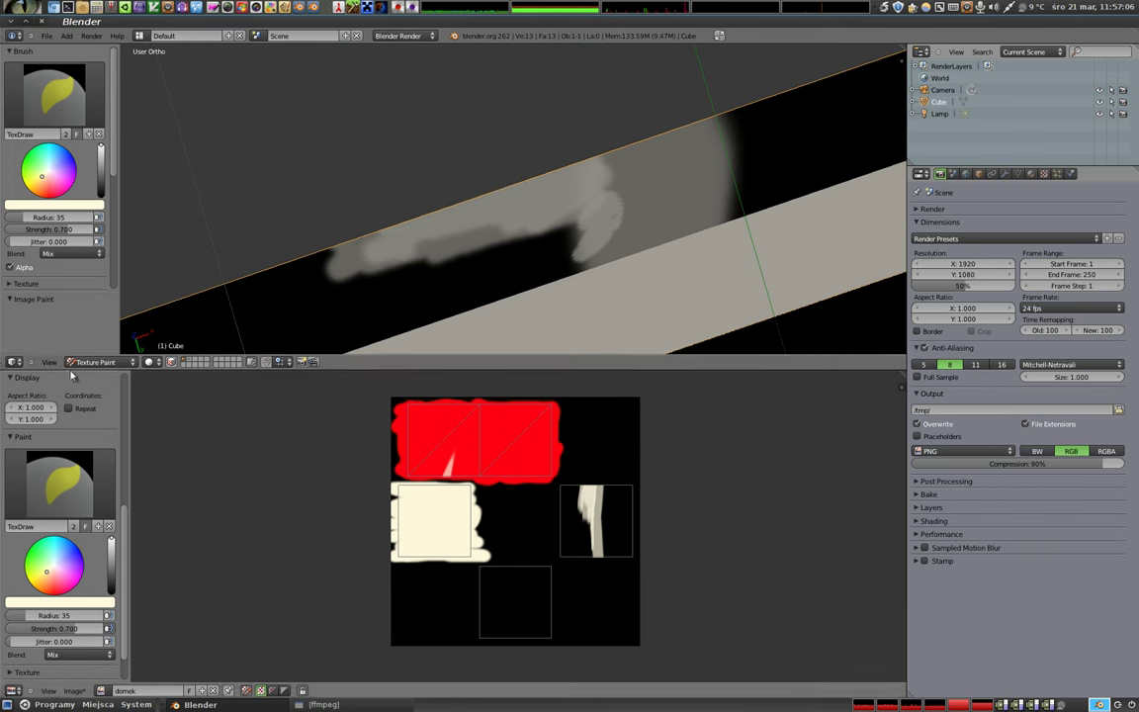
{"action": "left_click", "coordinate": [478, 239]}
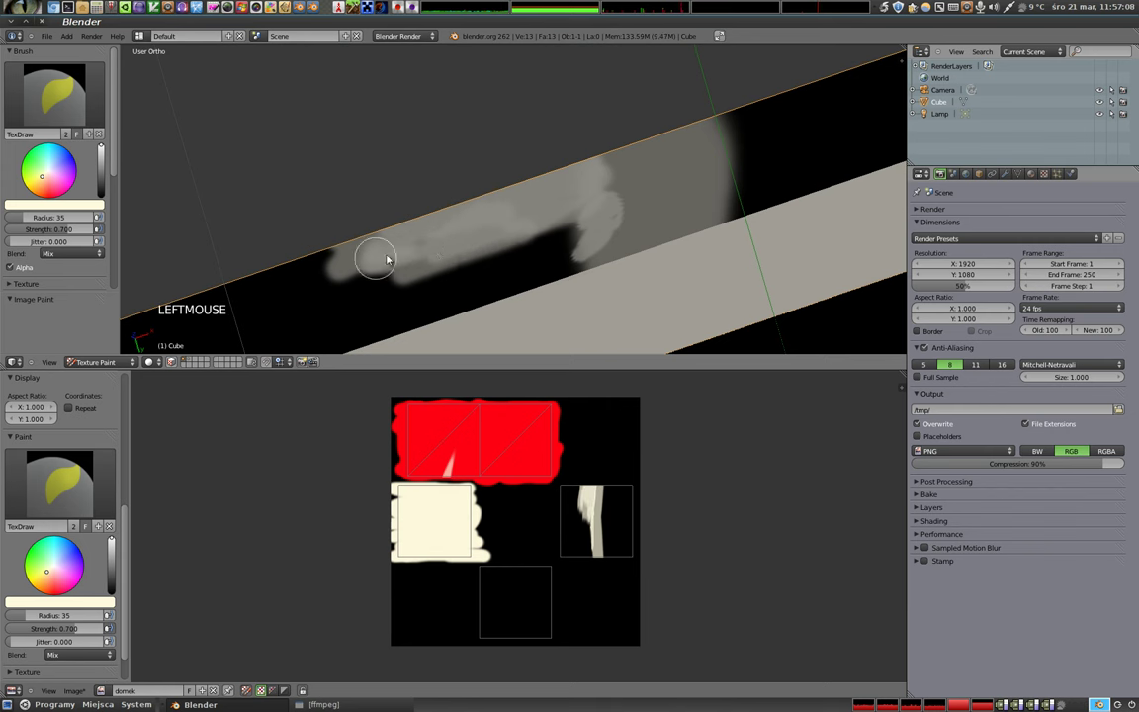
Paint more cream along the overhang edge at the wall-roof junction
{"action": "middle_click", "coordinate": [552, 223]}
{"action": "middle_click", "coordinate": [704, 296]}
{"action": "middle_click", "coordinate": [490, 147]}
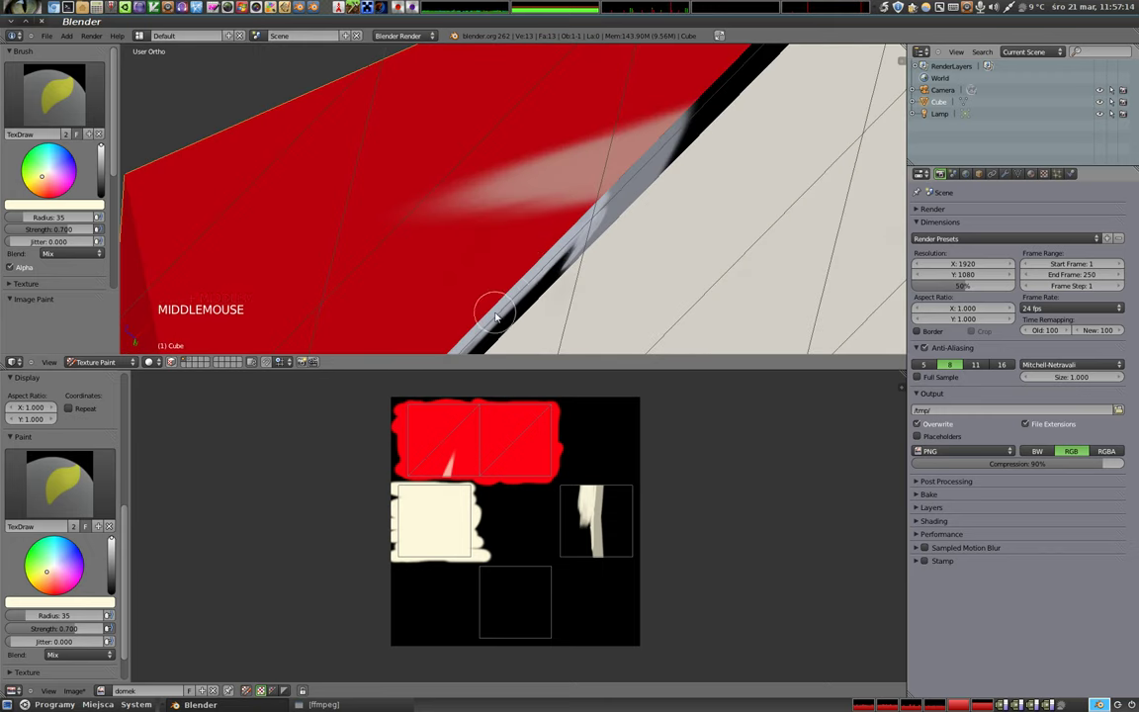
{"action": "middle_click", "coordinate": [714, 184]}
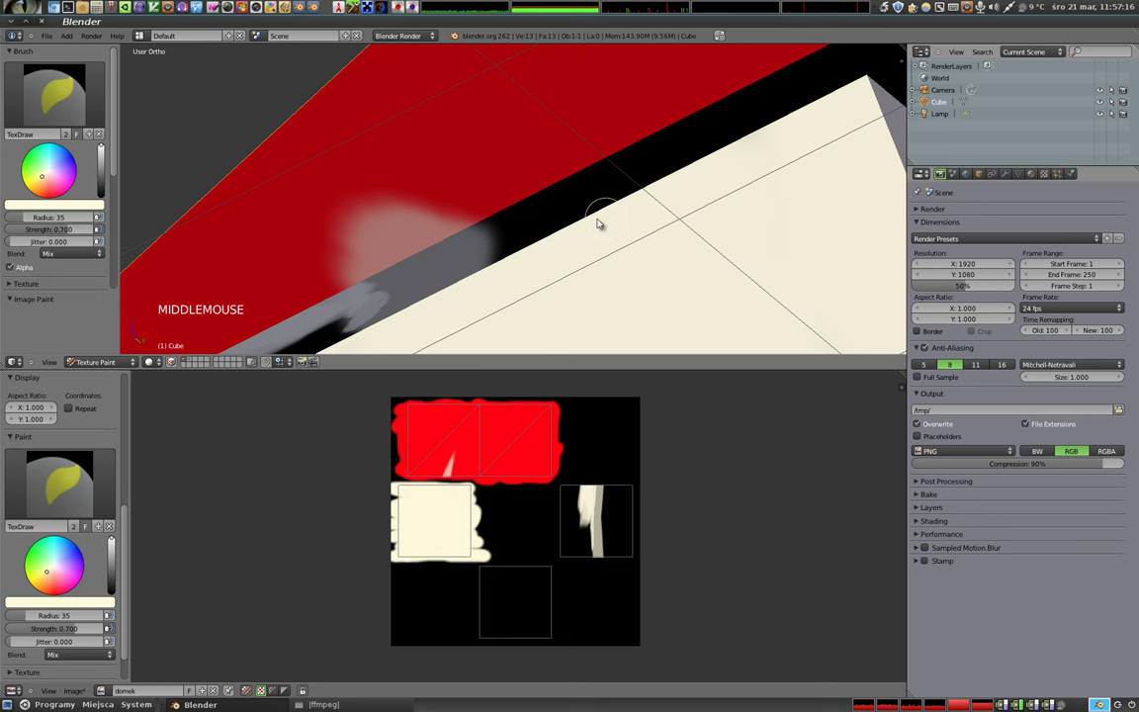
{"action": "left_click", "coordinate": [510, 221]}
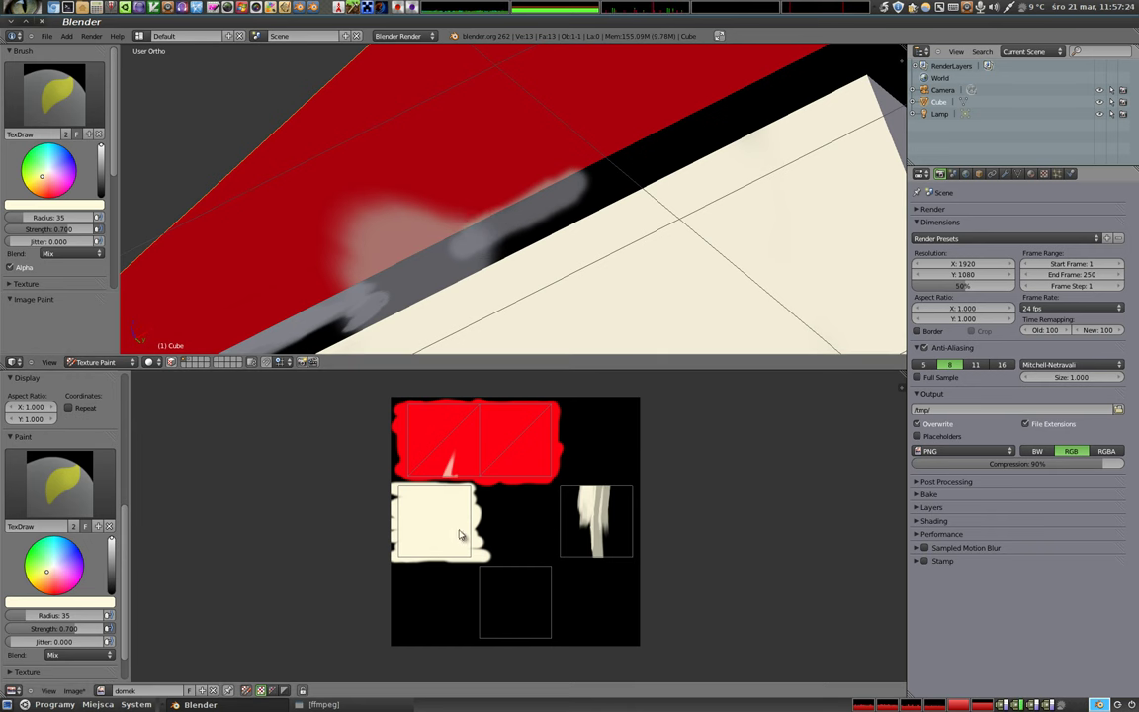
{"action": "middle_click", "coordinate": [439, 236]}
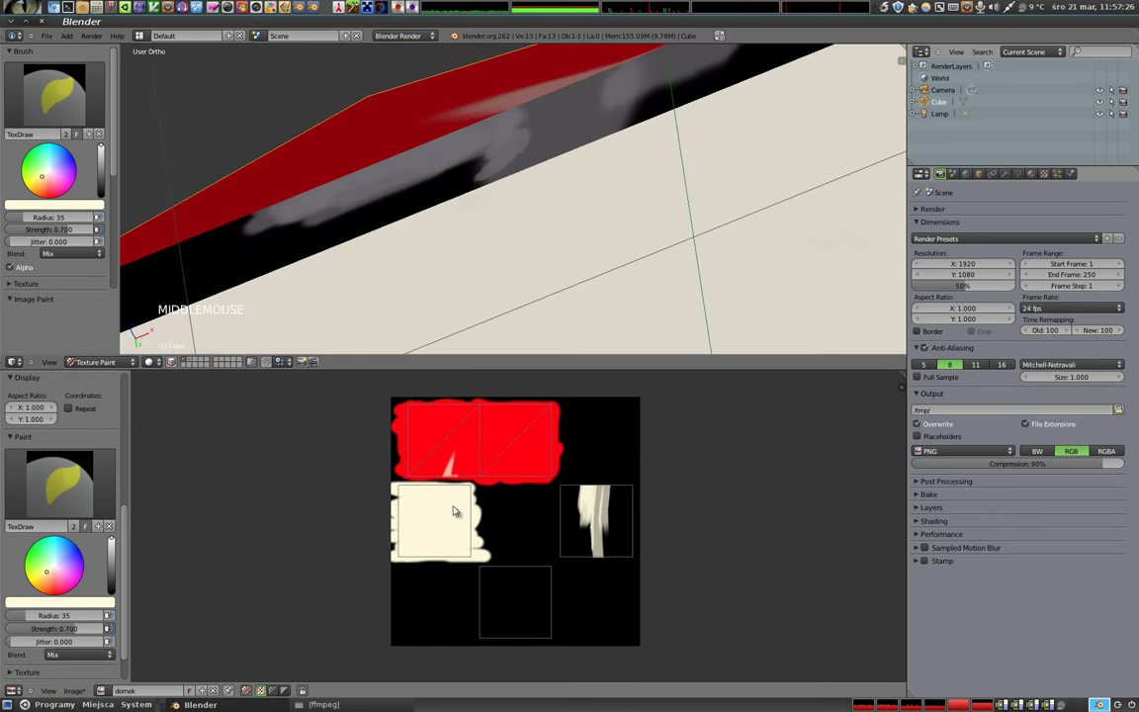
Cover the stray white mark in the roof texture with red in the image editor
{"action": "left_click", "coordinate": [57, 190]}
{"action": "left_click", "coordinate": [61, 580]}
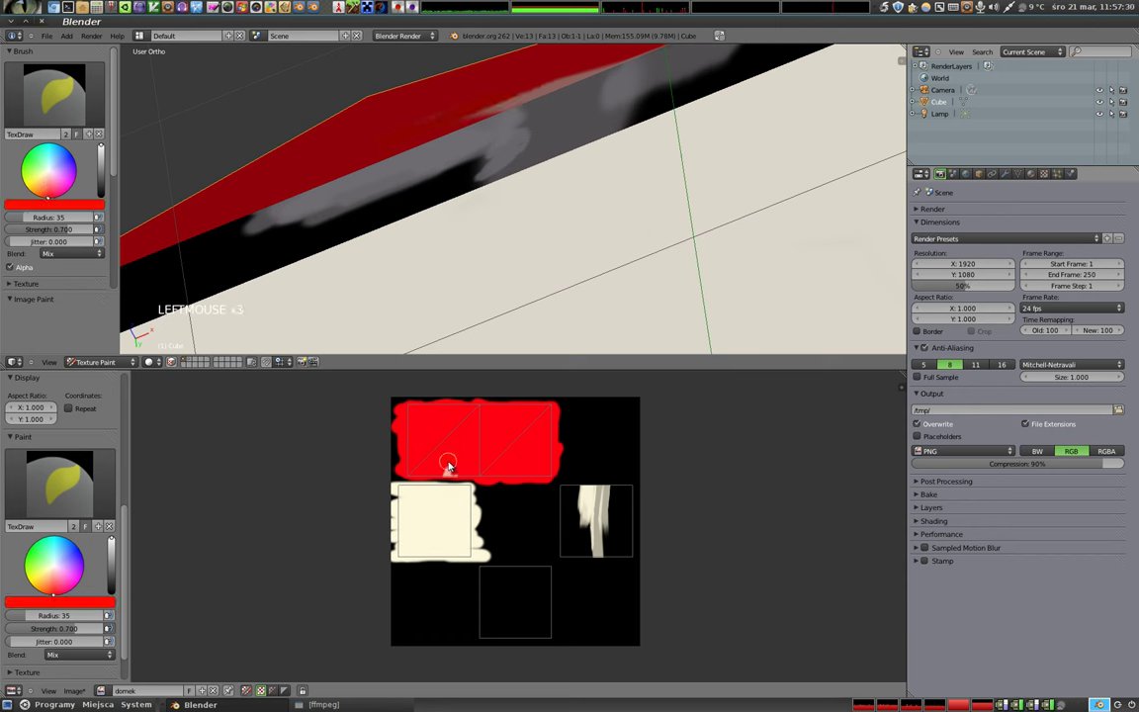
{"action": "left_click", "coordinate": [468, 472]}
{"action": "left_click", "coordinate": [456, 452]}
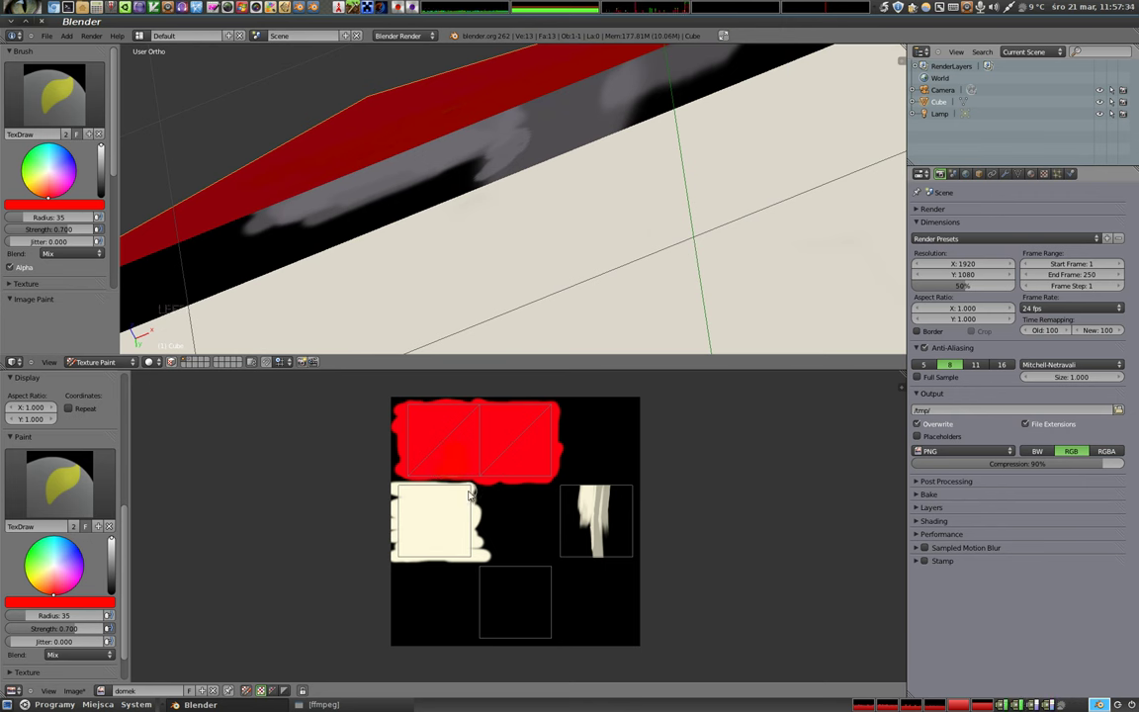
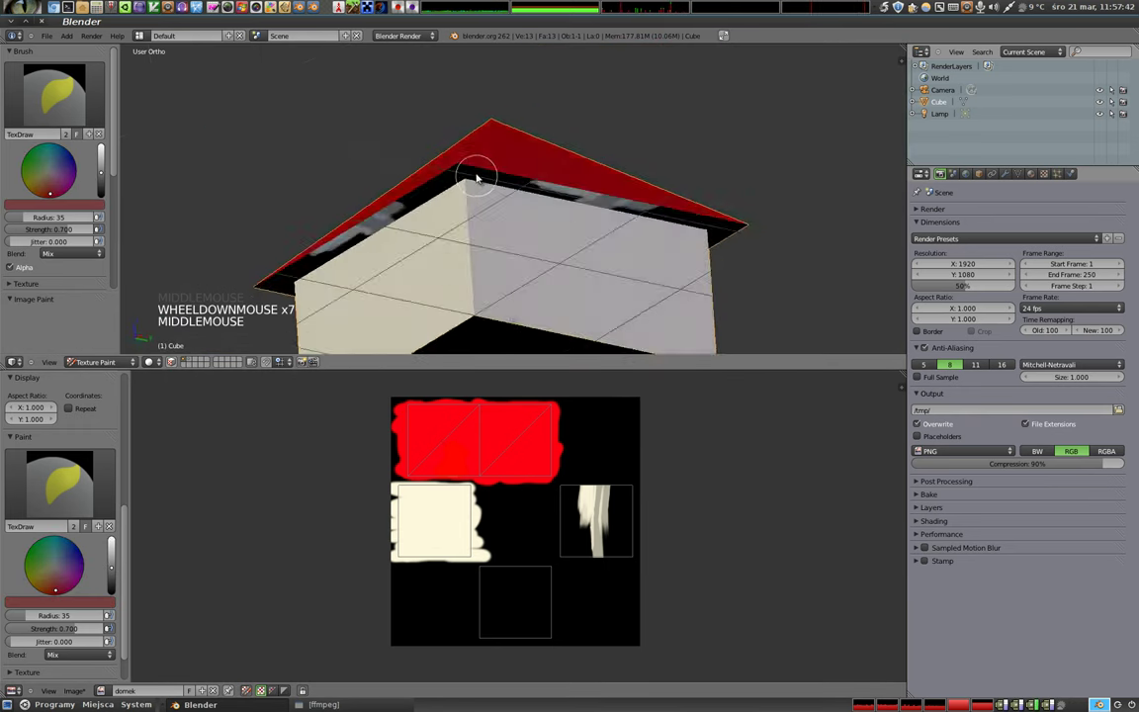
Fill the roof underside's texture island with dark red and inspect the roof
{"action": "left_click", "coordinate": [591, 509]}
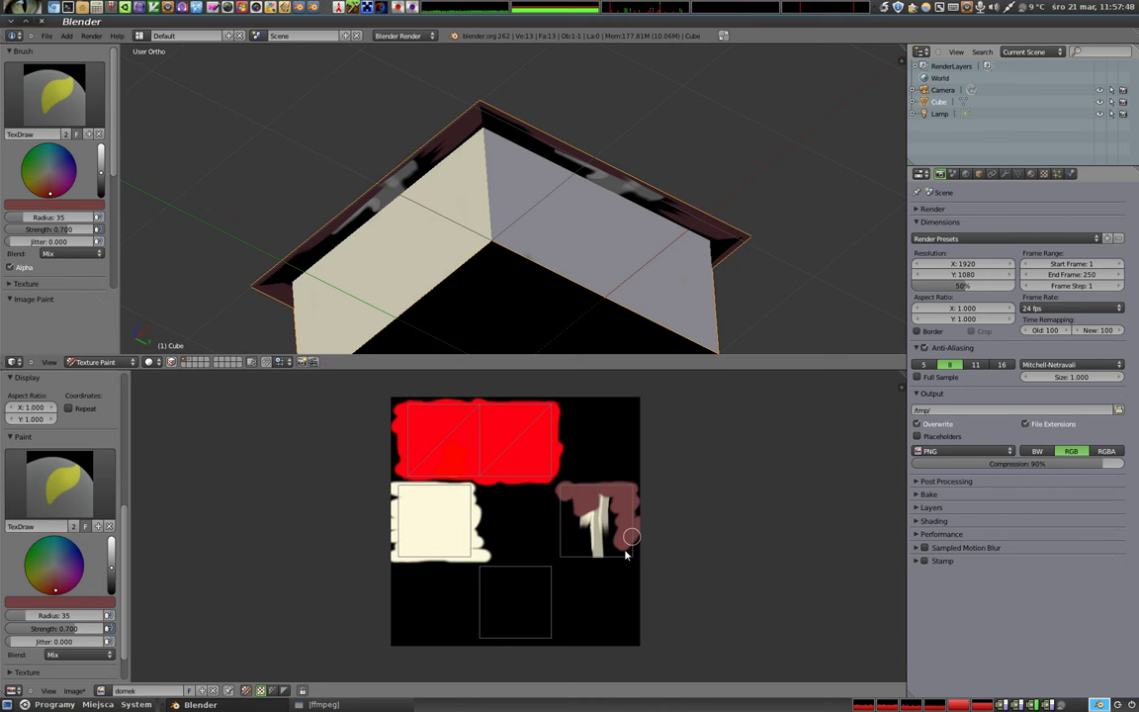
{"action": "left_click", "coordinate": [630, 527]}
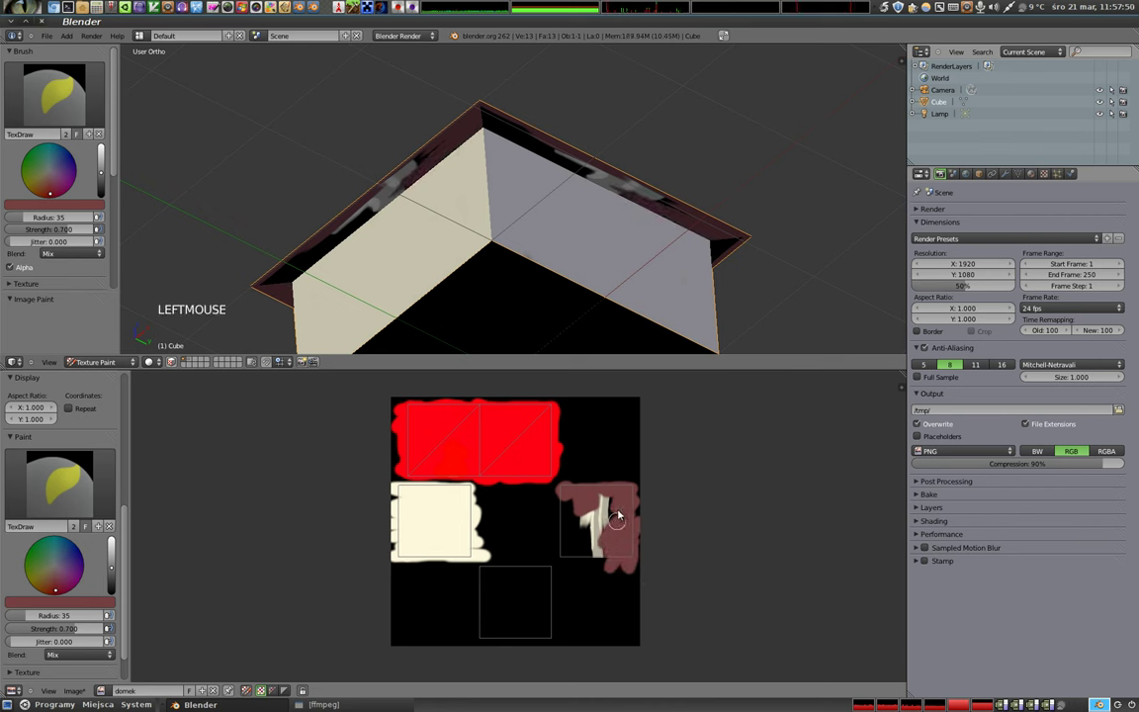
{"action": "left_click", "coordinate": [611, 528]}
{"action": "left_click", "coordinate": [568, 516]}
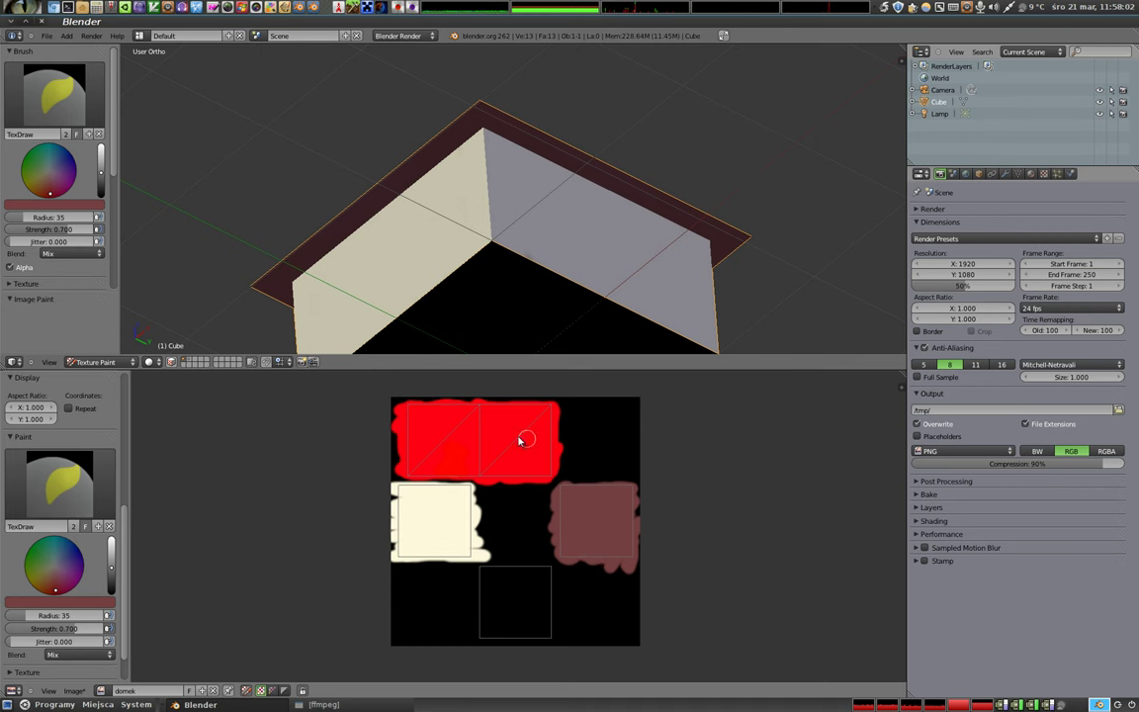
{"action": "middle_click", "coordinate": [497, 174]}
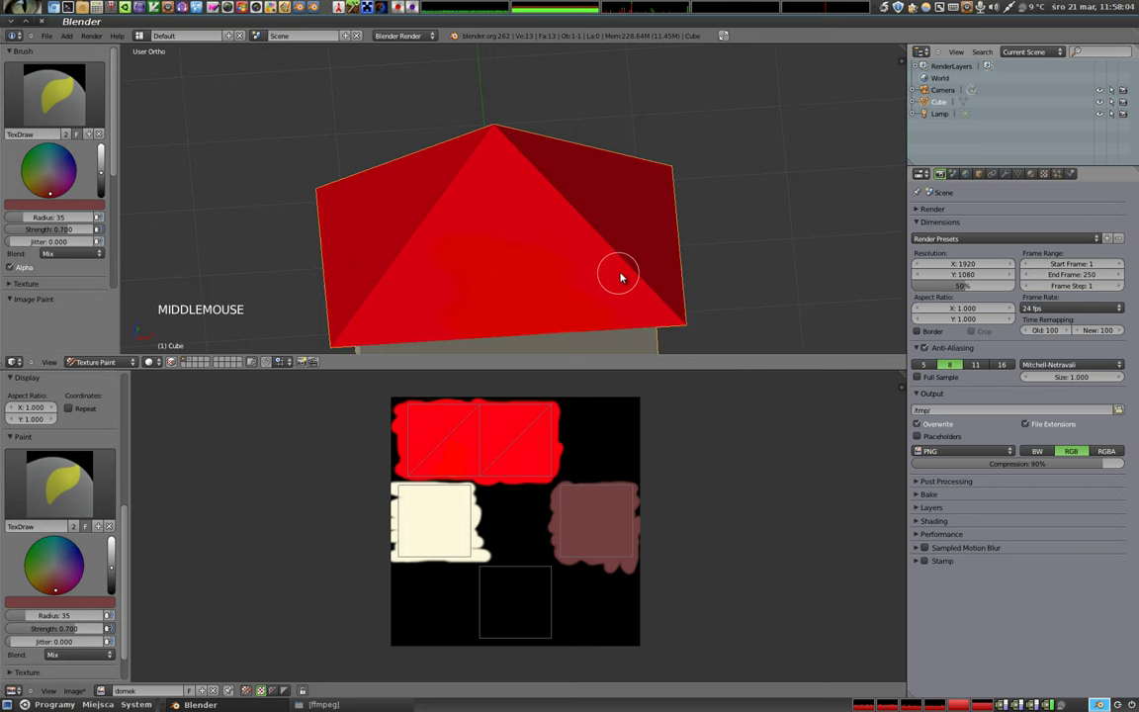
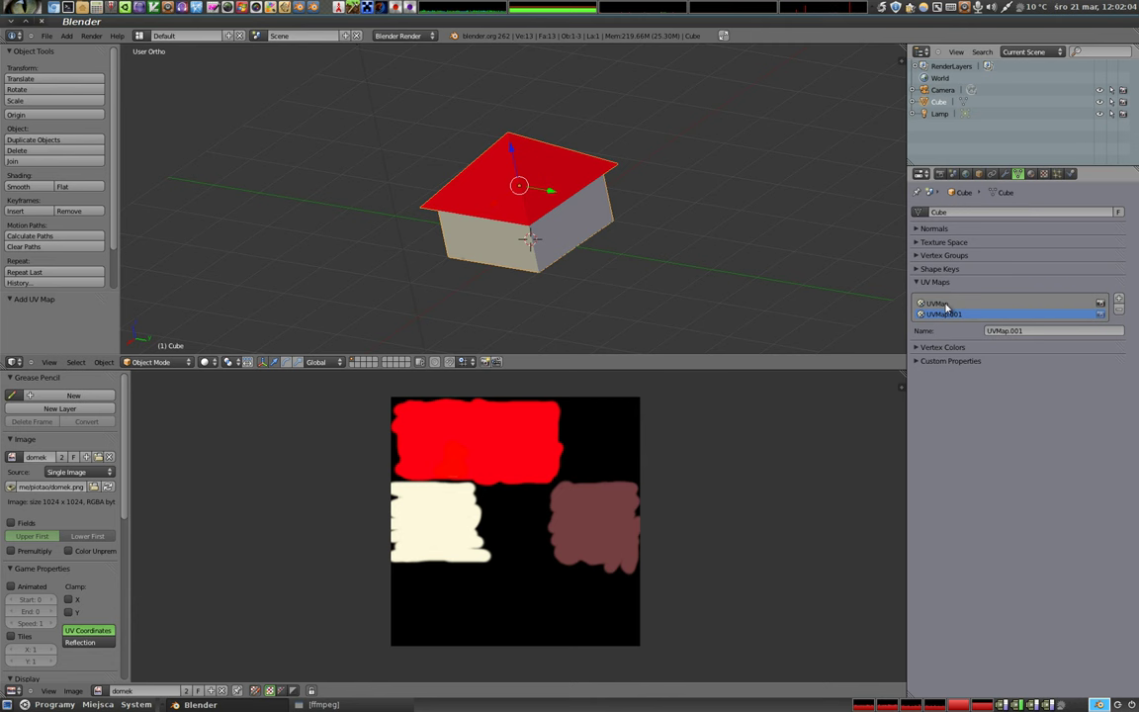
Clear the image texture's UV map assignment and render the scene
{"action": "left_click", "coordinate": [1050, 175]}
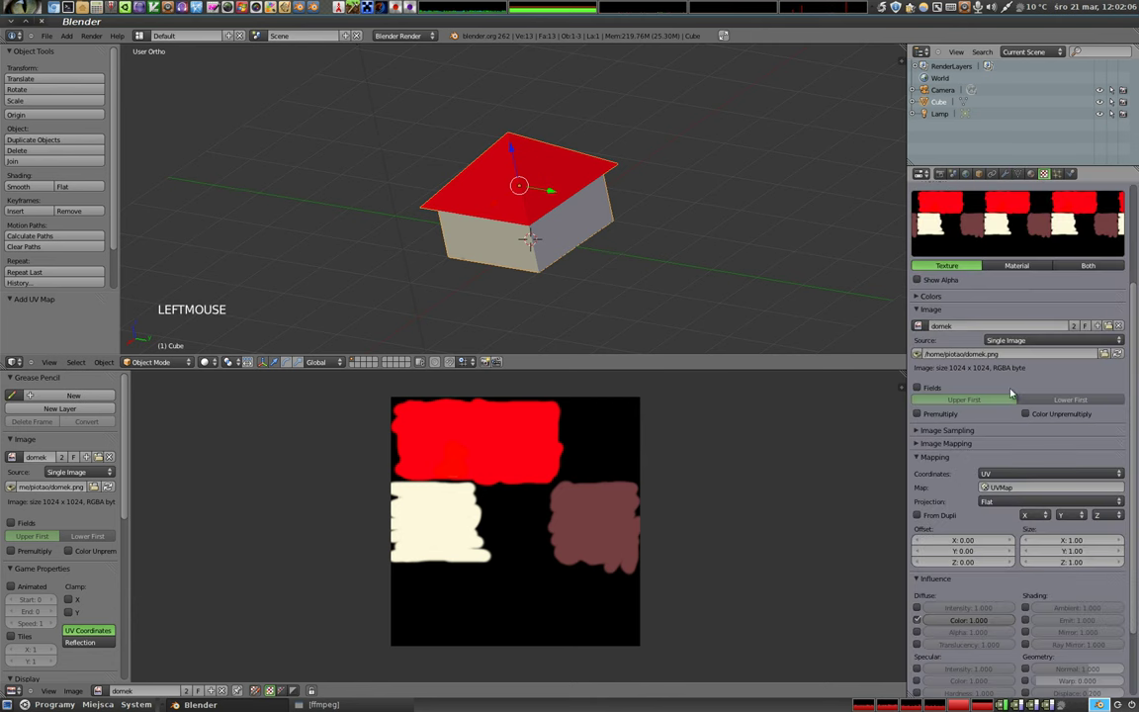
{"action": "left_click", "coordinate": [991, 490]}
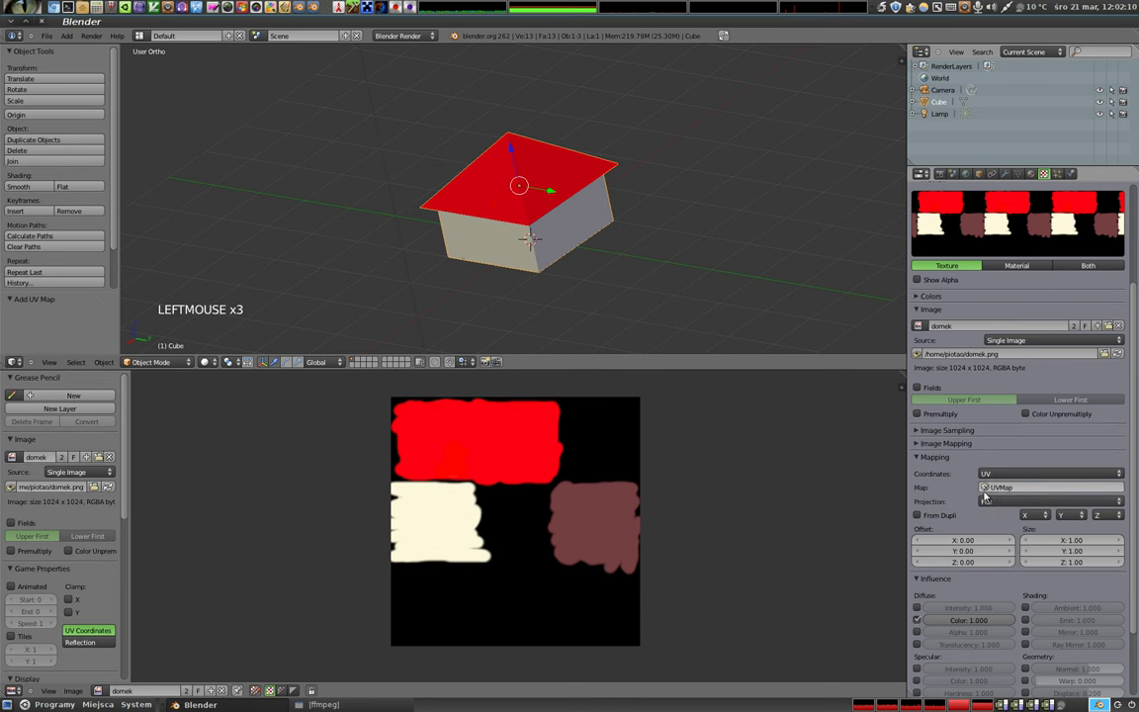
{"action": "left_click", "coordinate": [1022, 173]}
{"action": "left_click", "coordinate": [1125, 310]}
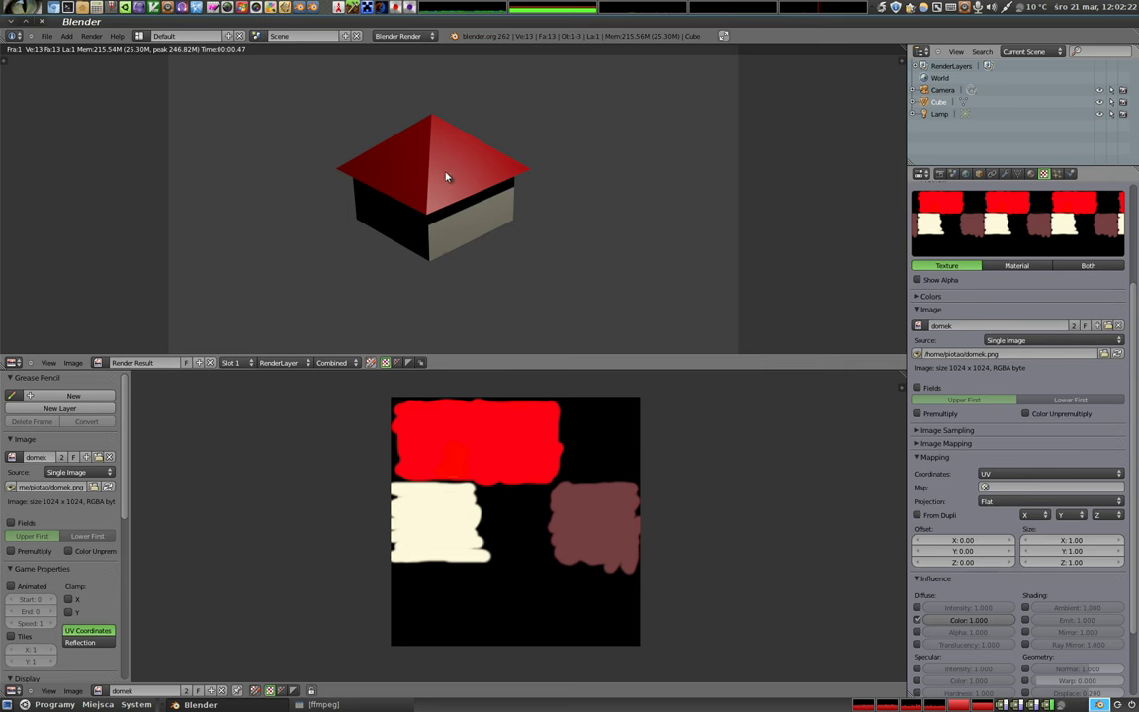
Close the render, zoom down onto the roof, and switch to Texture Paint mode
{"action": "key", "text": "Escape"}
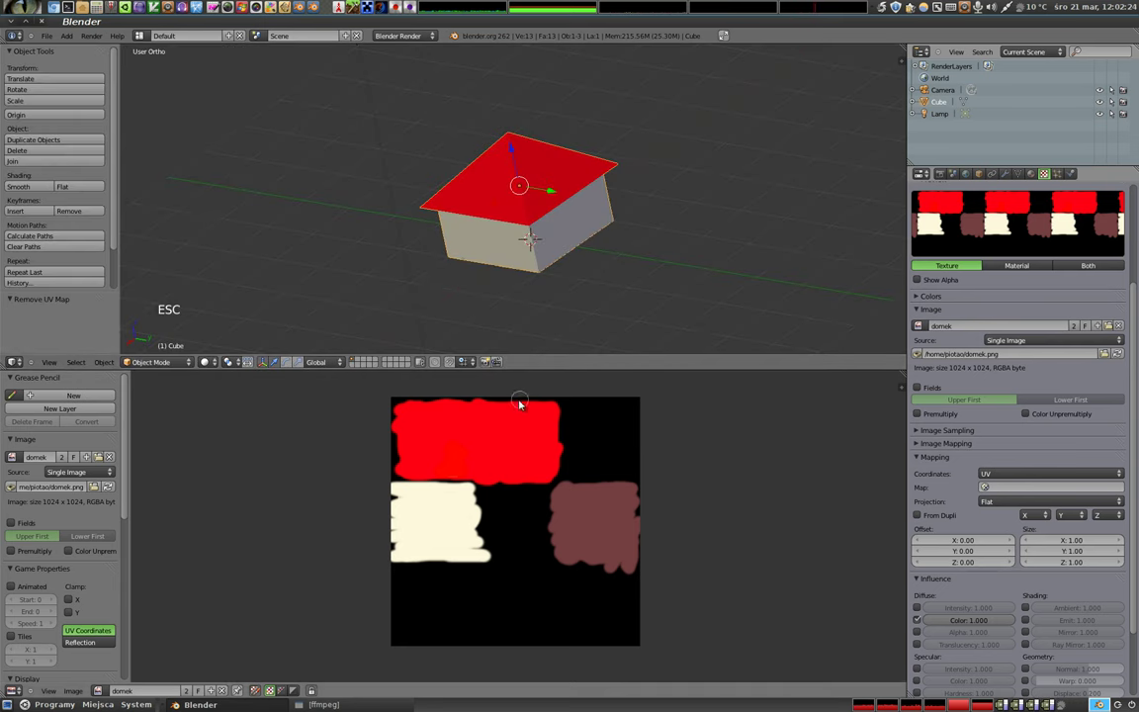
{"action": "middle_click", "coordinate": [581, 252]}
{"action": "middle_click", "coordinate": [503, 183]}
{"action": "left_click", "coordinate": [155, 364]}
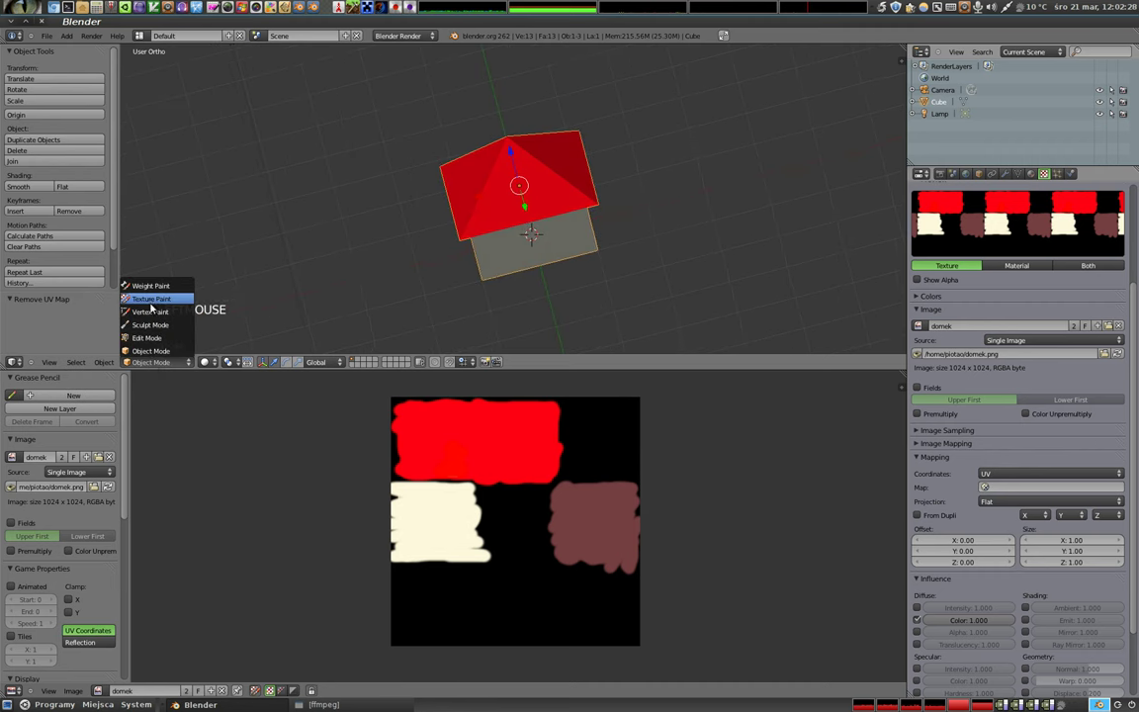
{"action": "scroll", "scroll_direction": "up", "scroll_amount": 3}
{"action": "middle_click", "coordinate": [524, 326]}
{"action": "scroll", "scroll_direction": "up", "scroll_amount": 3}
{"action": "left_click", "coordinate": [57, 174]}
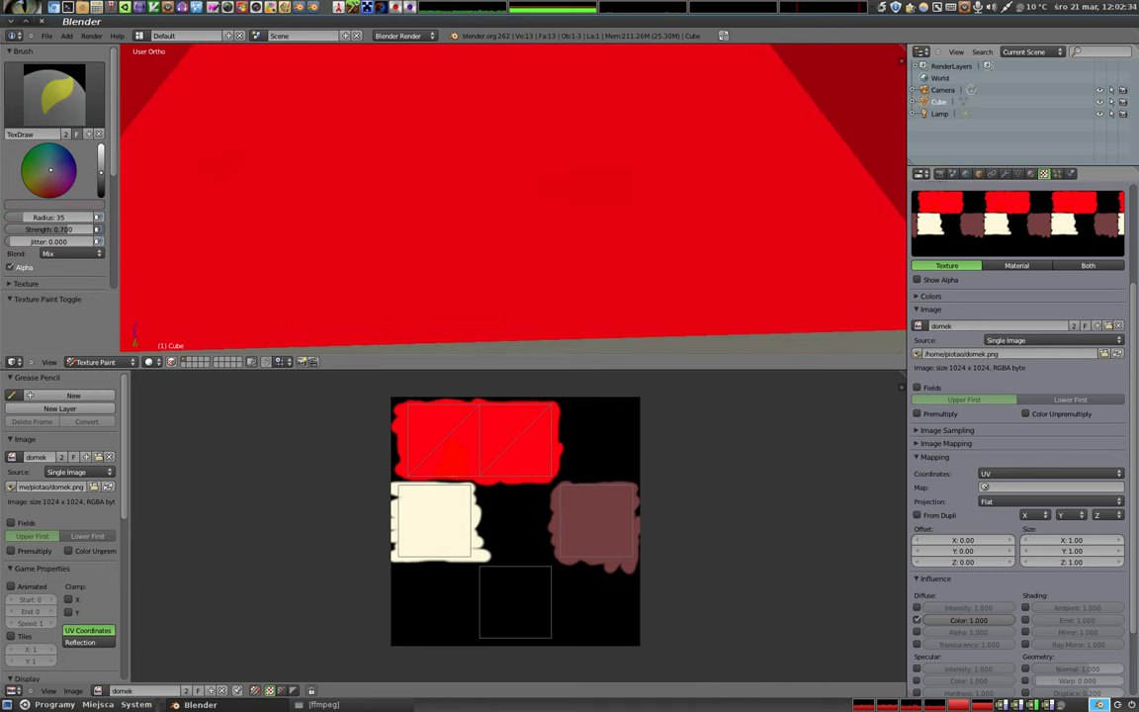
Paint white 'PKB' lettering on the red roof and check it on the texture image
{"action": "left_click", "coordinate": [103, 166]}
{"action": "left_click", "coordinate": [244, 160]}
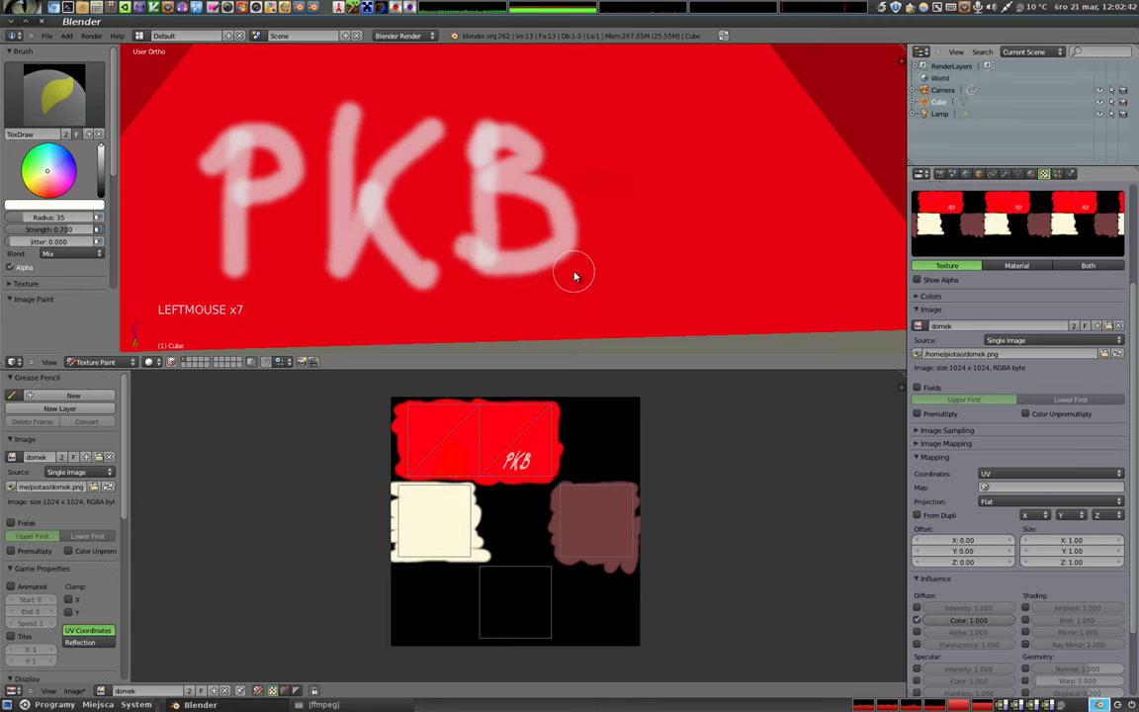
{"action": "scroll", "scroll_direction": "down", "scroll_amount": 3}
{"action": "scroll", "scroll_direction": "up", "scroll_amount": 3}
{"action": "middle_click", "coordinate": [553, 454]}
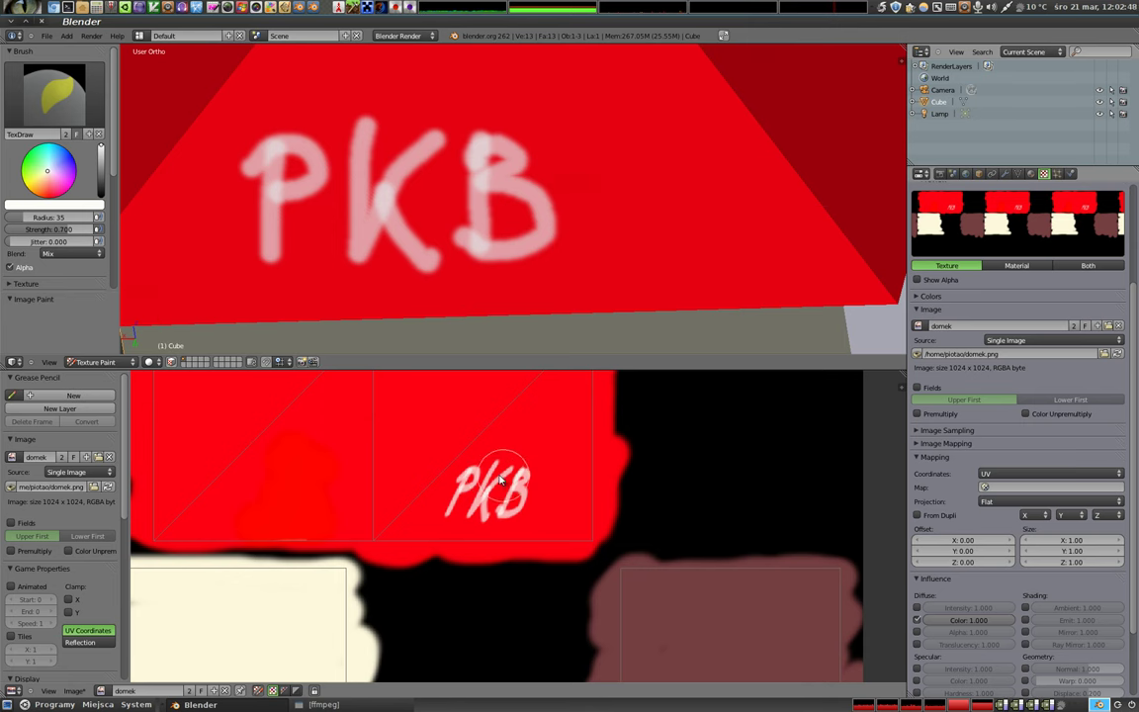
{"action": "scroll", "scroll_direction": "down", "scroll_amount": 3}
{"action": "middle_click", "coordinate": [470, 265]}
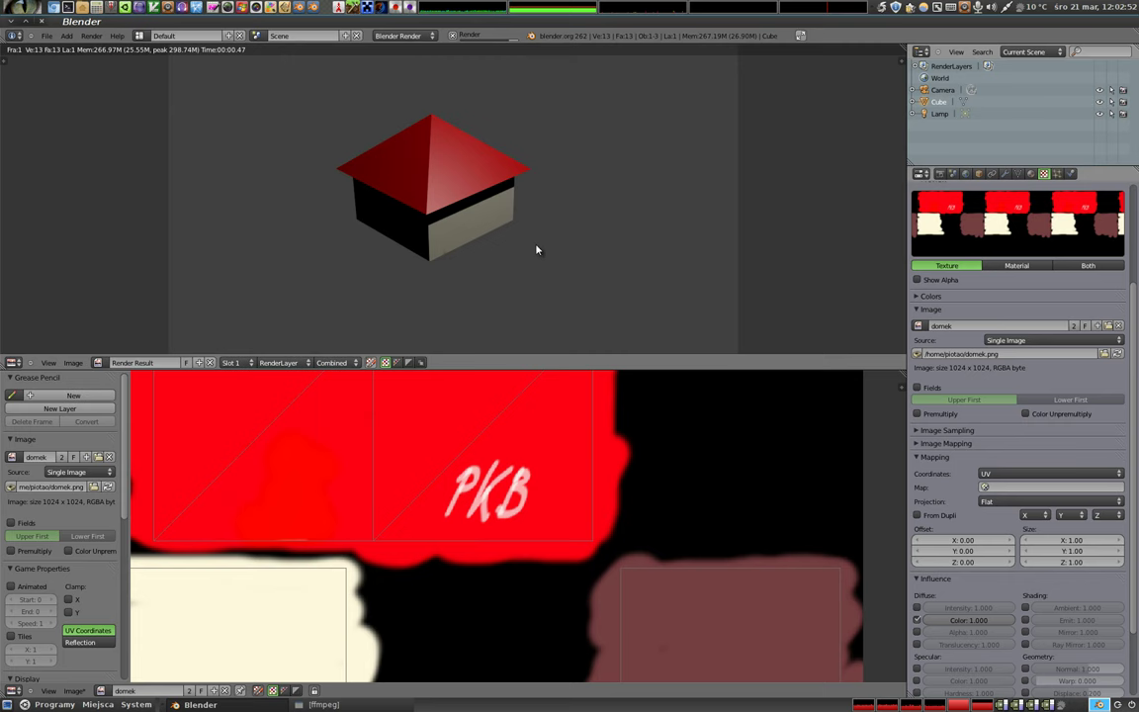
Switch to the camera view and select the camera
{"action": "key", "text": "F12"}
{"action": "key", "text": "Escape"}
{"action": "key", "text": "KP_0"}
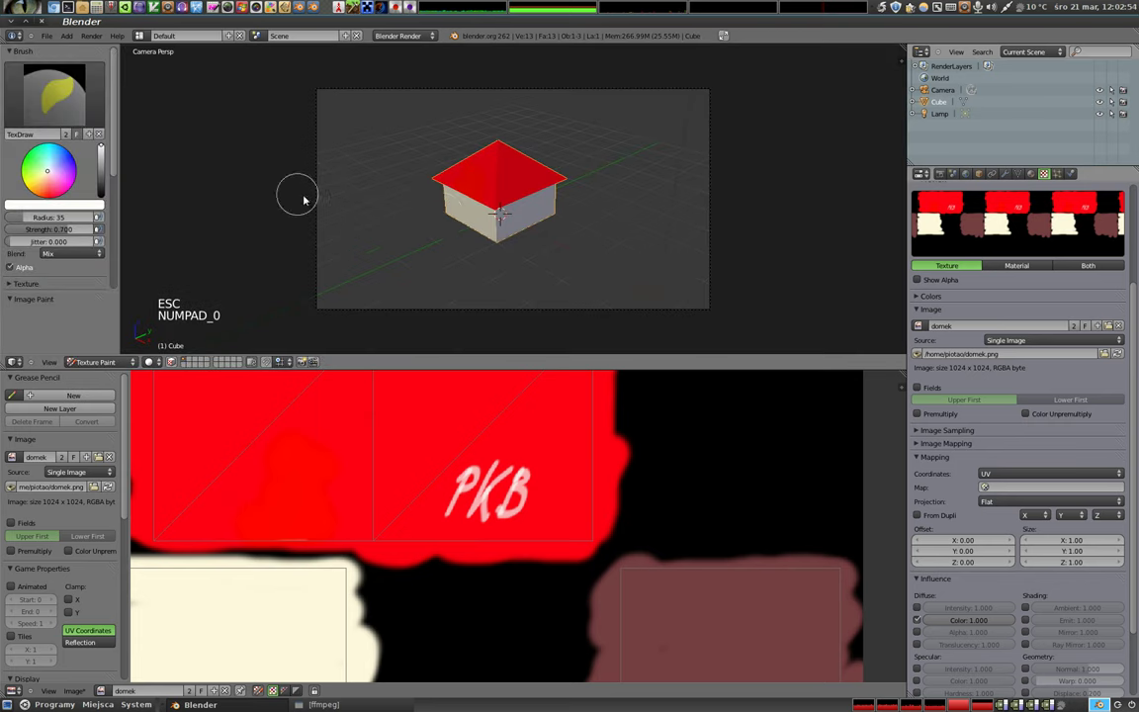
{"action": "left_click", "coordinate": [116, 366]}
{"action": "right_click", "coordinate": [467, 314]}
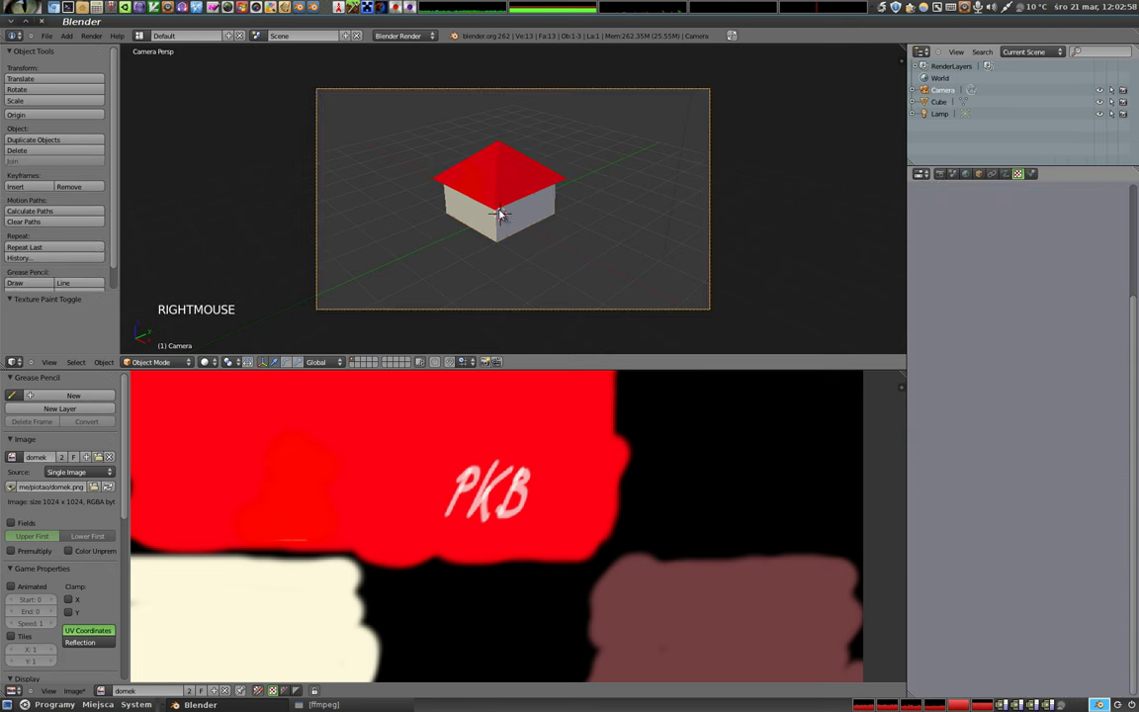
Move the camera back so the whole house fits the frame, then render through it
{"action": "key", "text": "shift+f"}
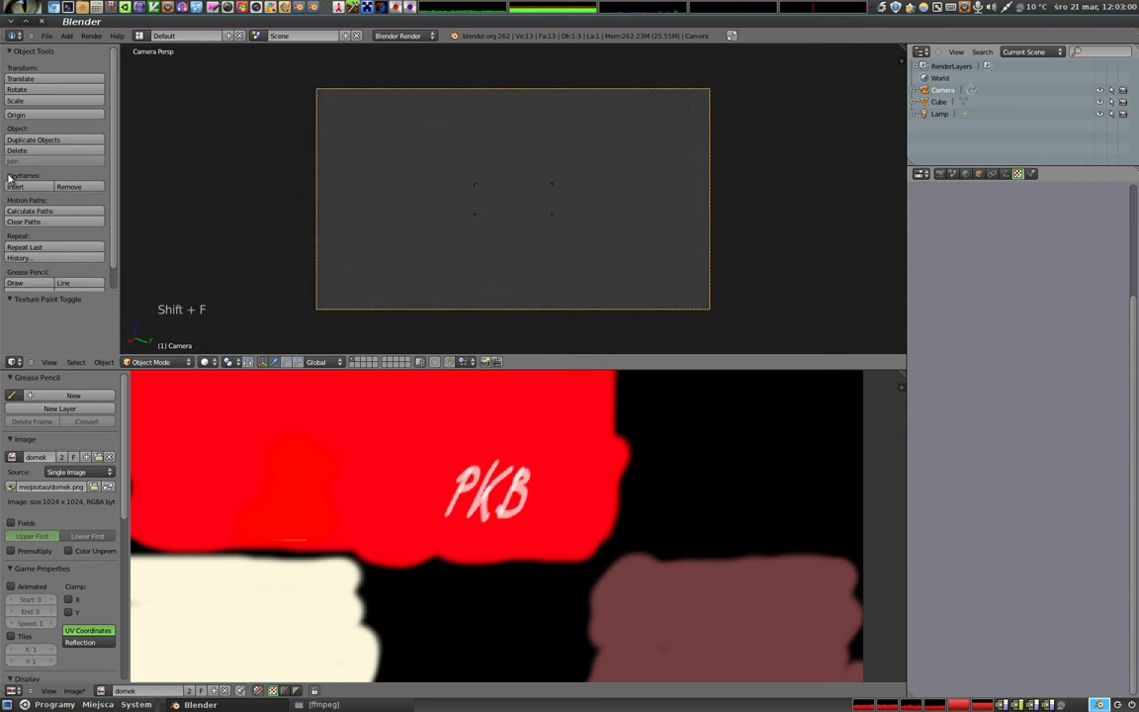
{"action": "left_click", "coordinate": [463, 229]}
{"action": "key", "text": "g"}
{"action": "key", "text": "g"}
{"action": "left_click", "coordinate": [624, 220]}
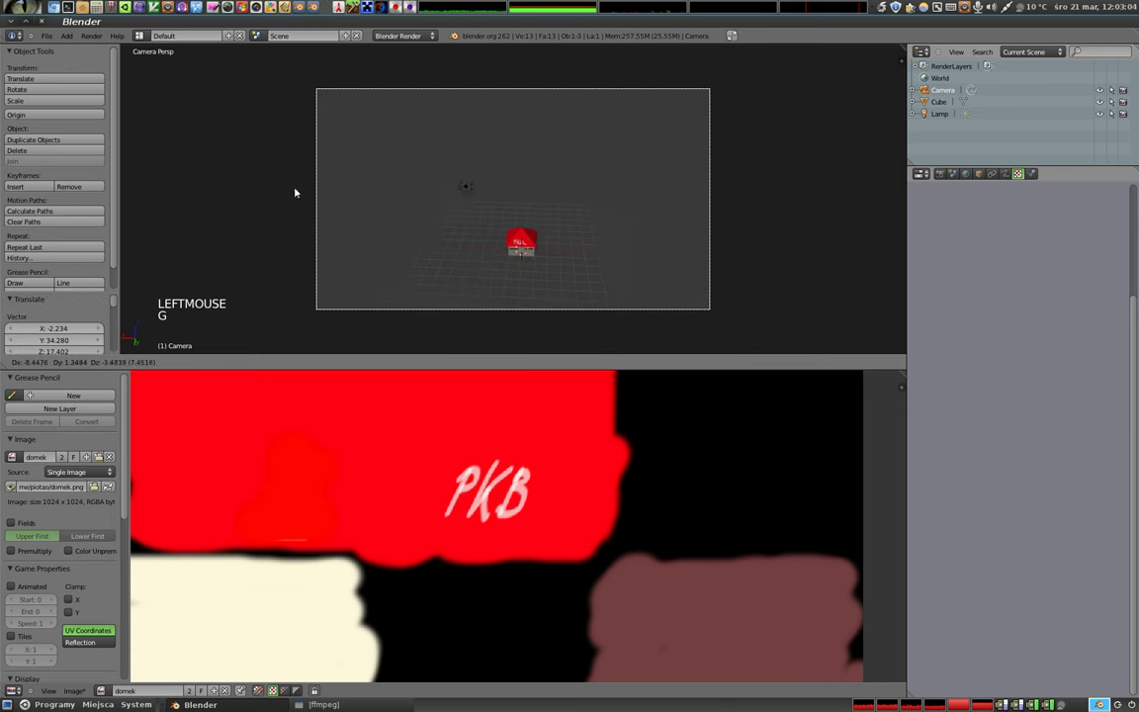
{"action": "left_click", "coordinate": [501, 255]}
{"action": "key", "text": "g"}
{"action": "left_click", "coordinate": [497, 68]}
{"action": "key", "text": "g"}
{"action": "left_click", "coordinate": [388, 243]}
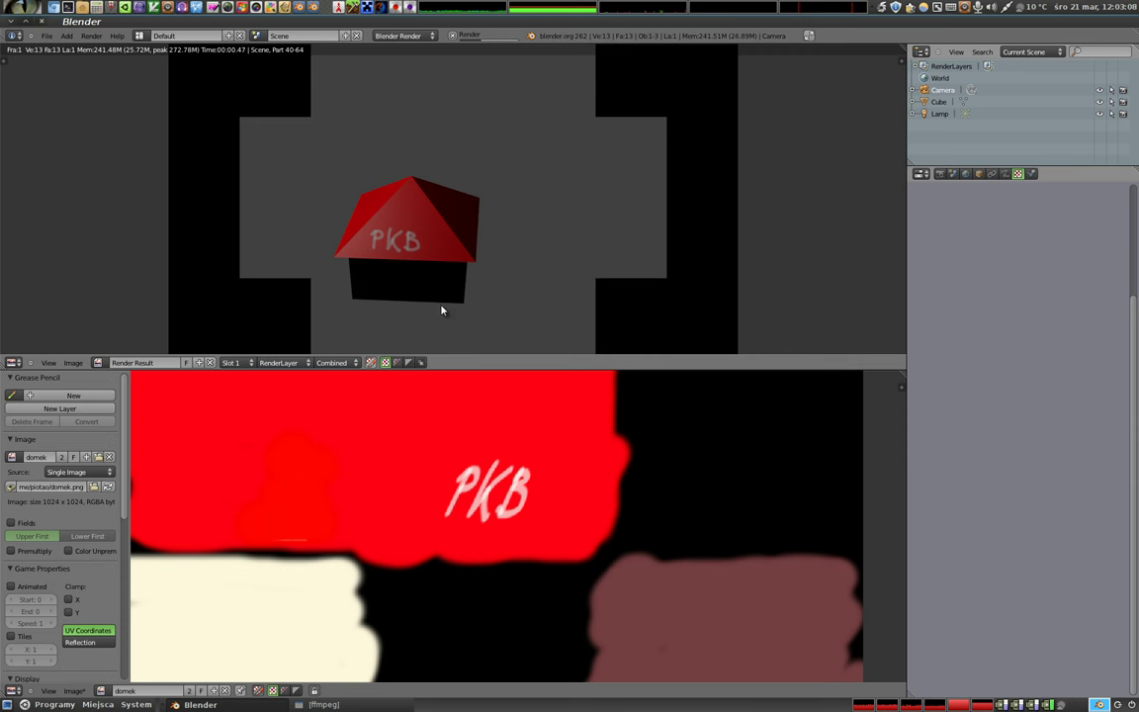